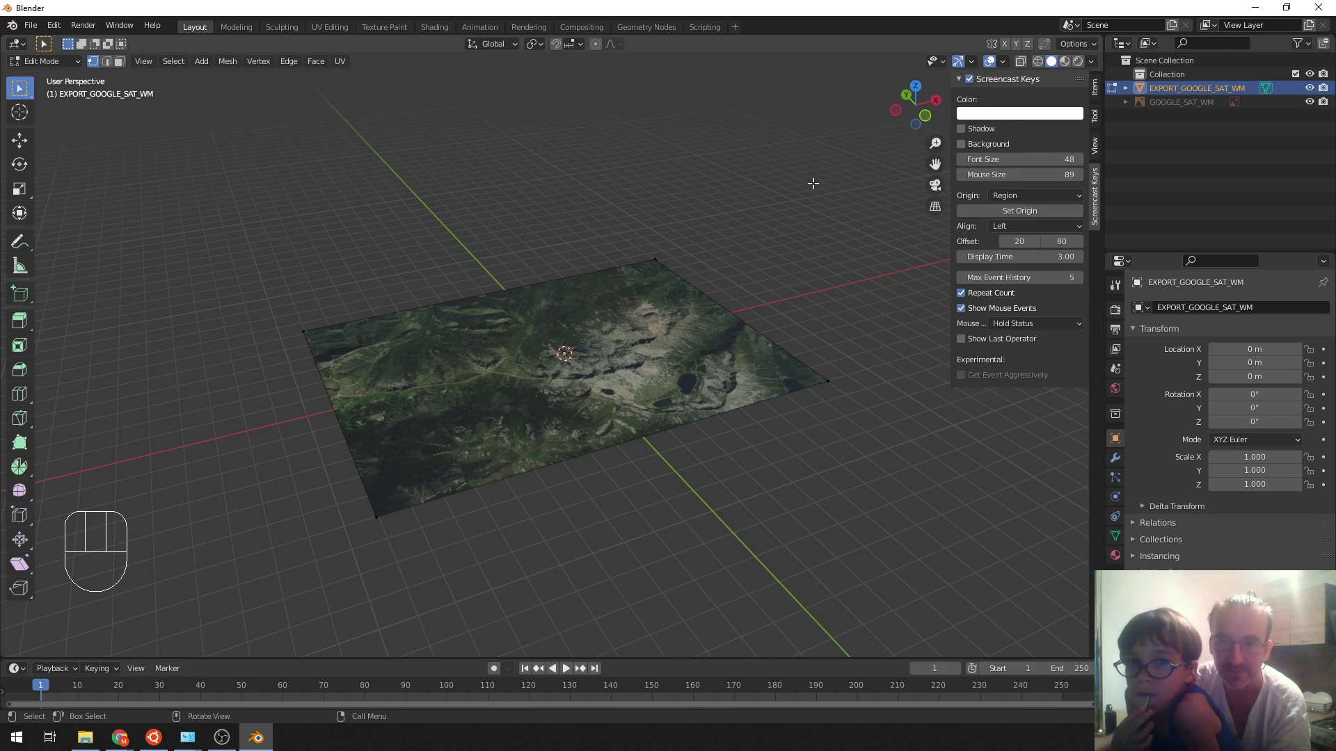
- Hide the screencast sidebar and enter Edit Mode on the satellite terrain plane
key(n)
middle_click(538, 307)
drag(419, 326, 430, 318)
key(Tab)
drag(528, 382, 537, 370)
key(ctrl+e)
key(Tab)
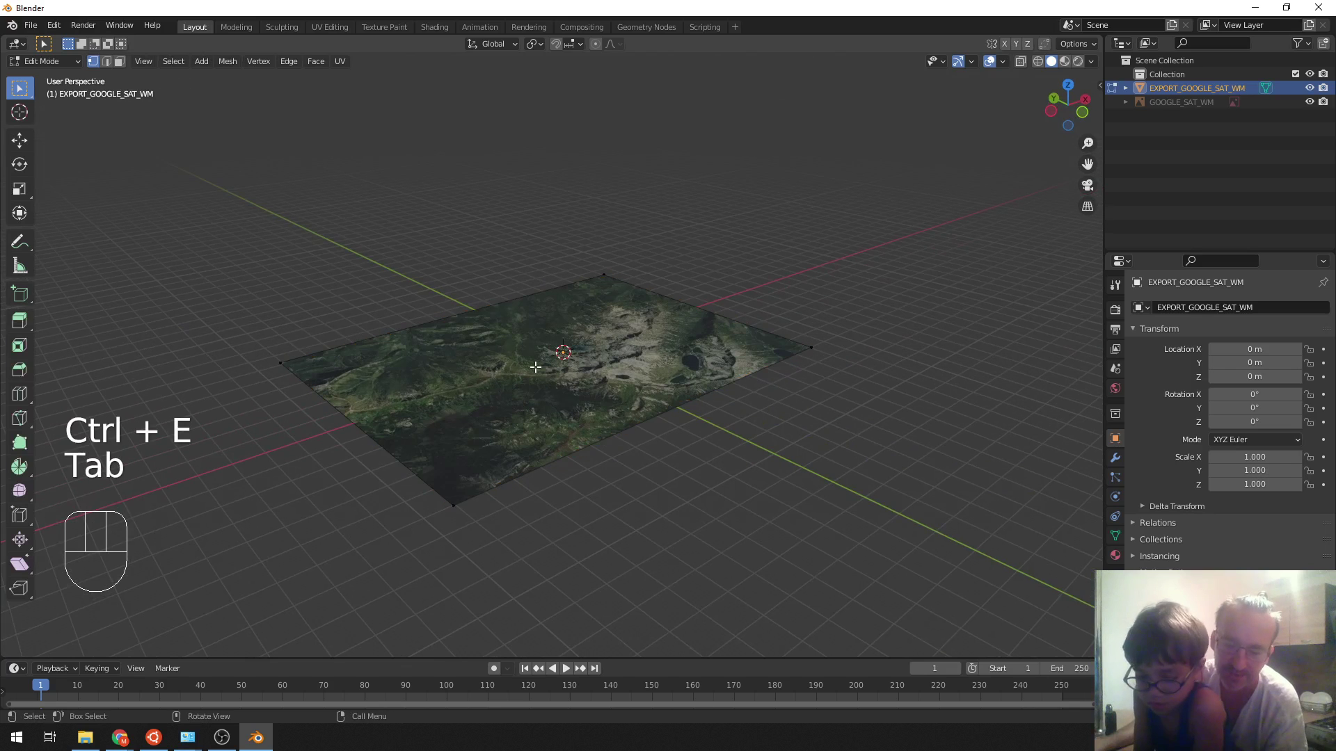
- Select the whole plane and subdivide it once into four faces
key(a)
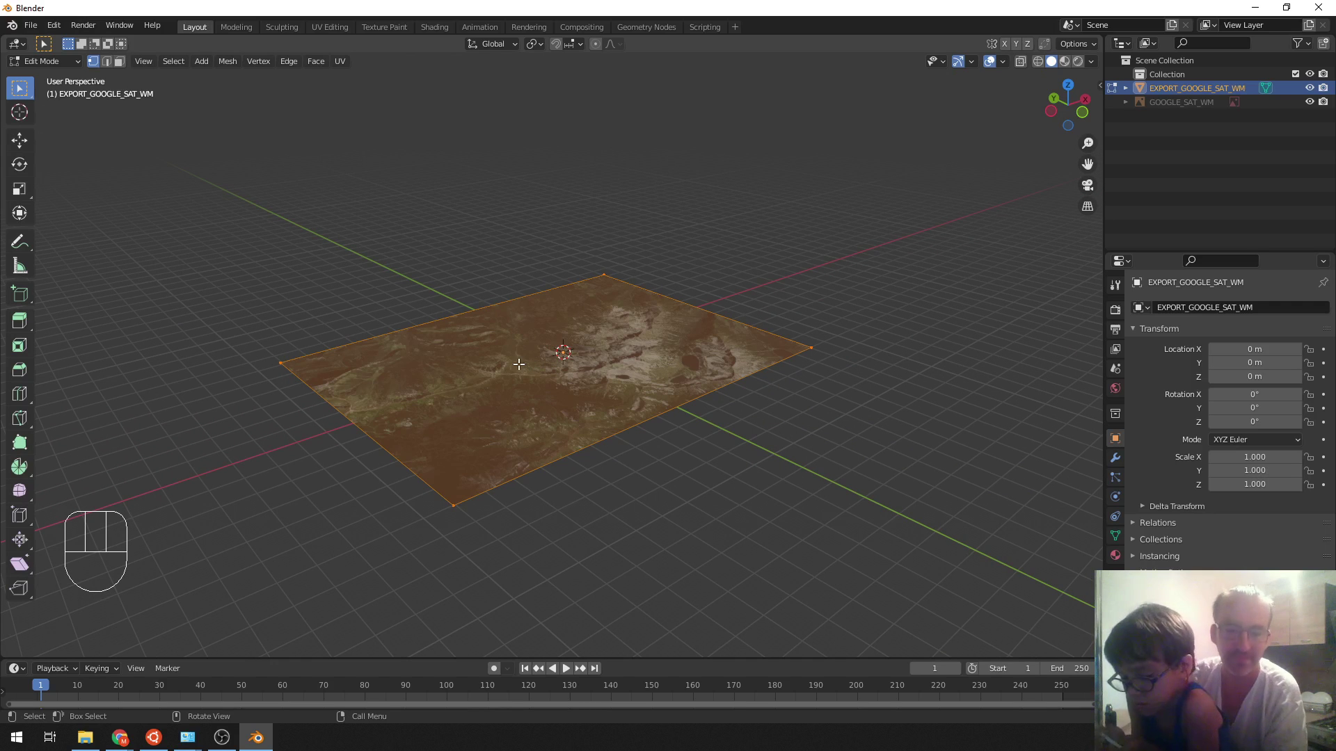
key(ctrl+e)
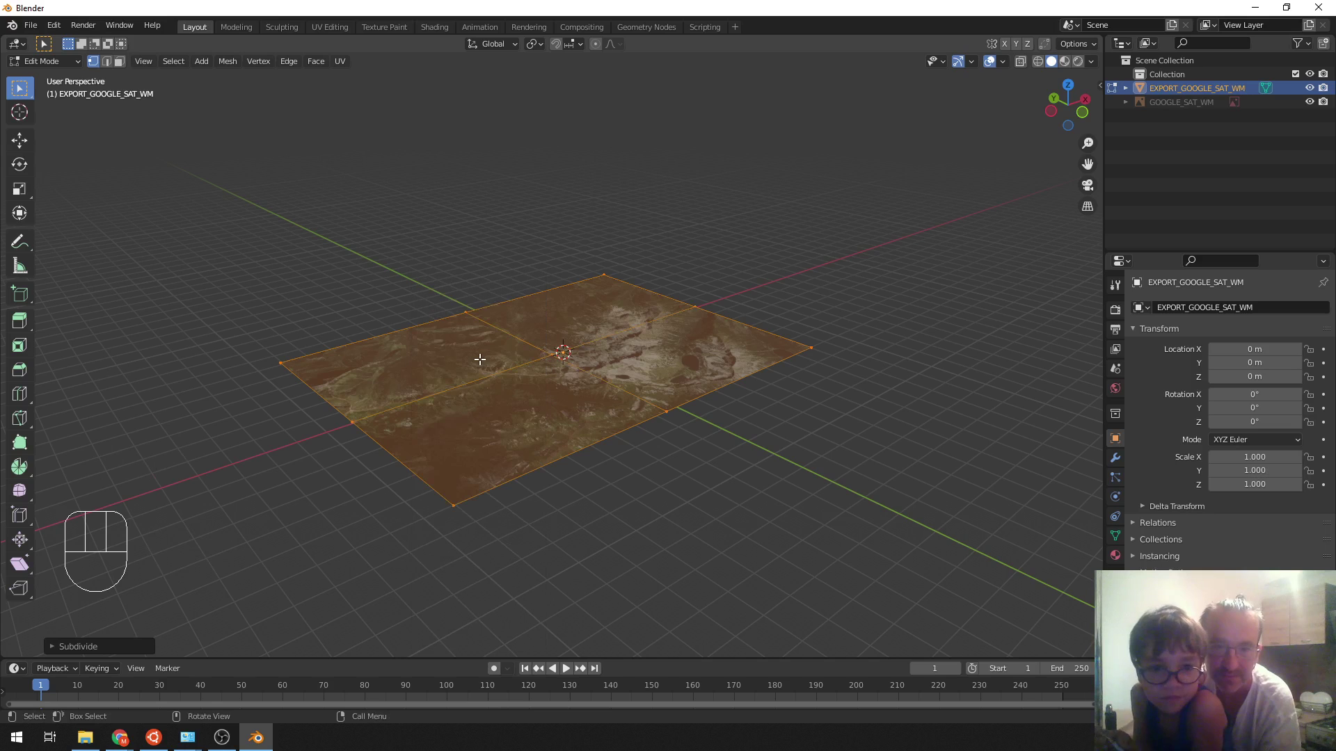
- Subdivide via the Edge menu, return to Object Mode and apply SRTM elevation to raise the plane into mountains
key(ctrl+e)
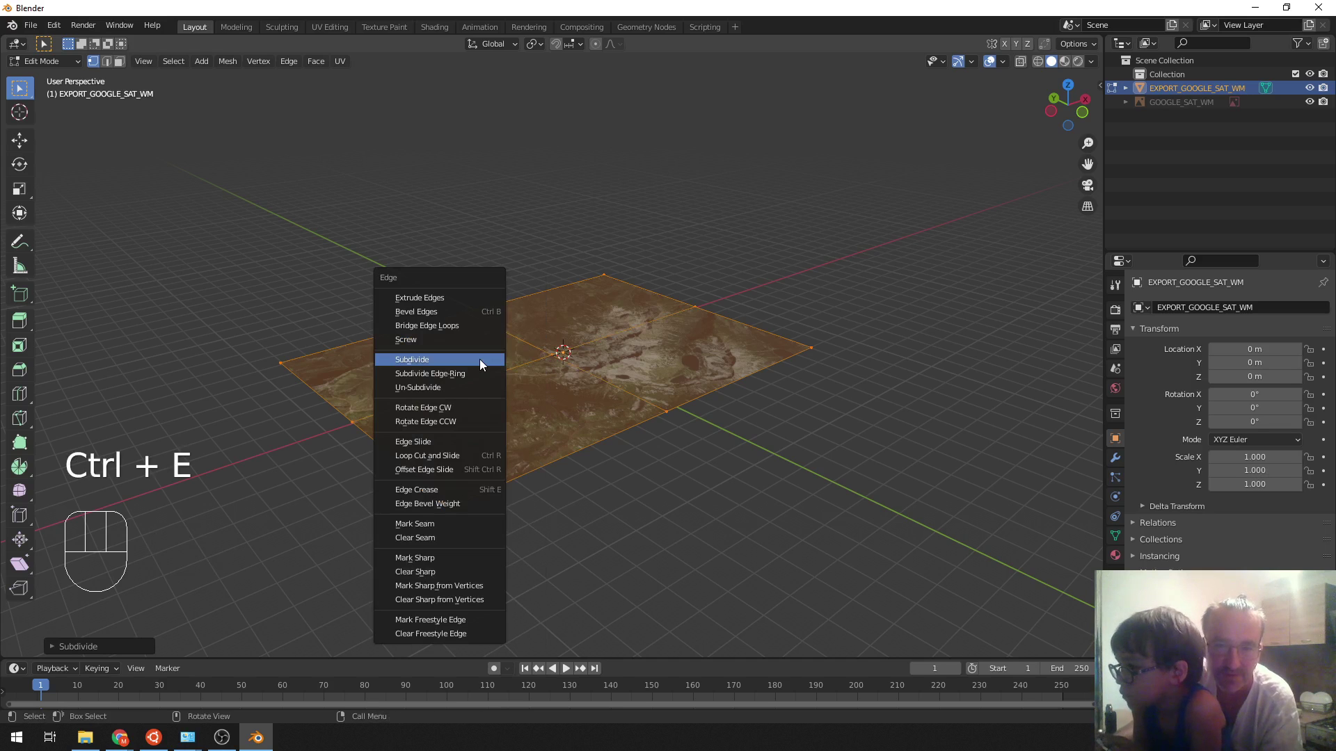
drag(601, 399, 606, 399)
key(Tab)
drag(588, 412, 571, 424)
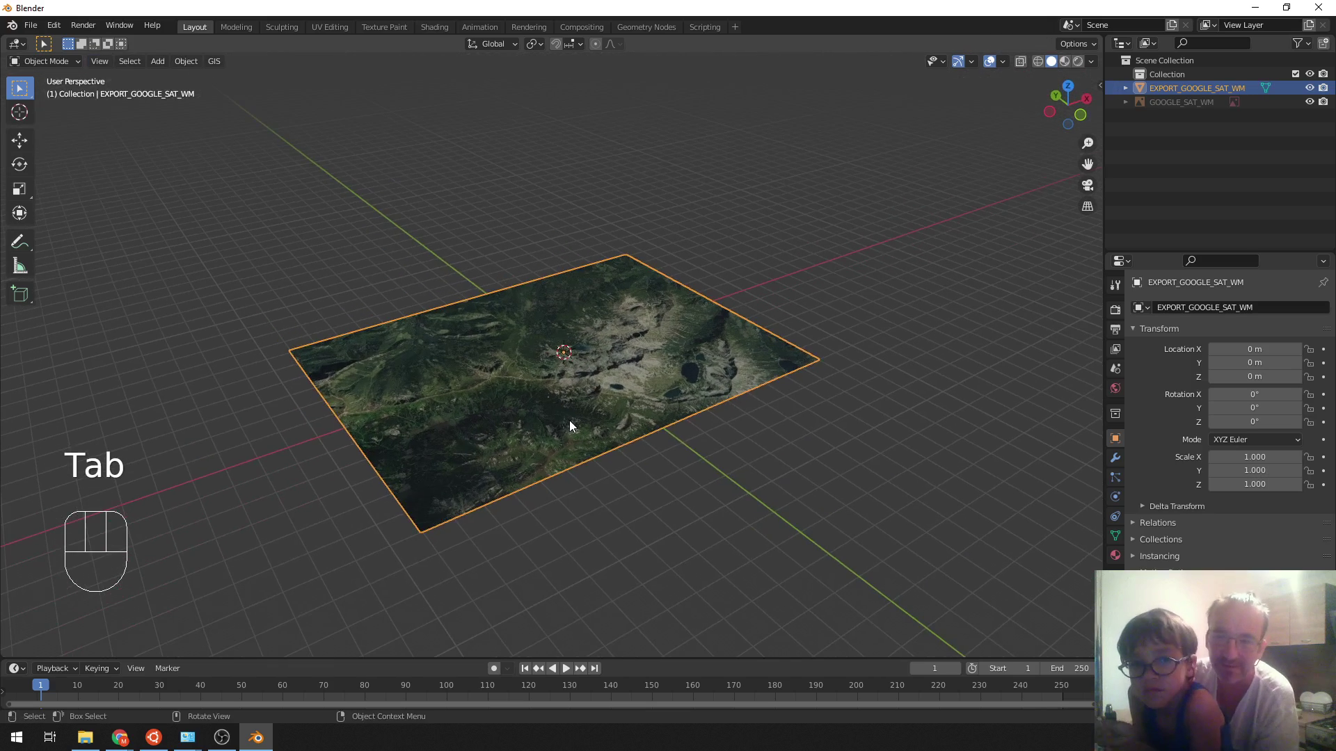
drag(622, 395, 633, 373)
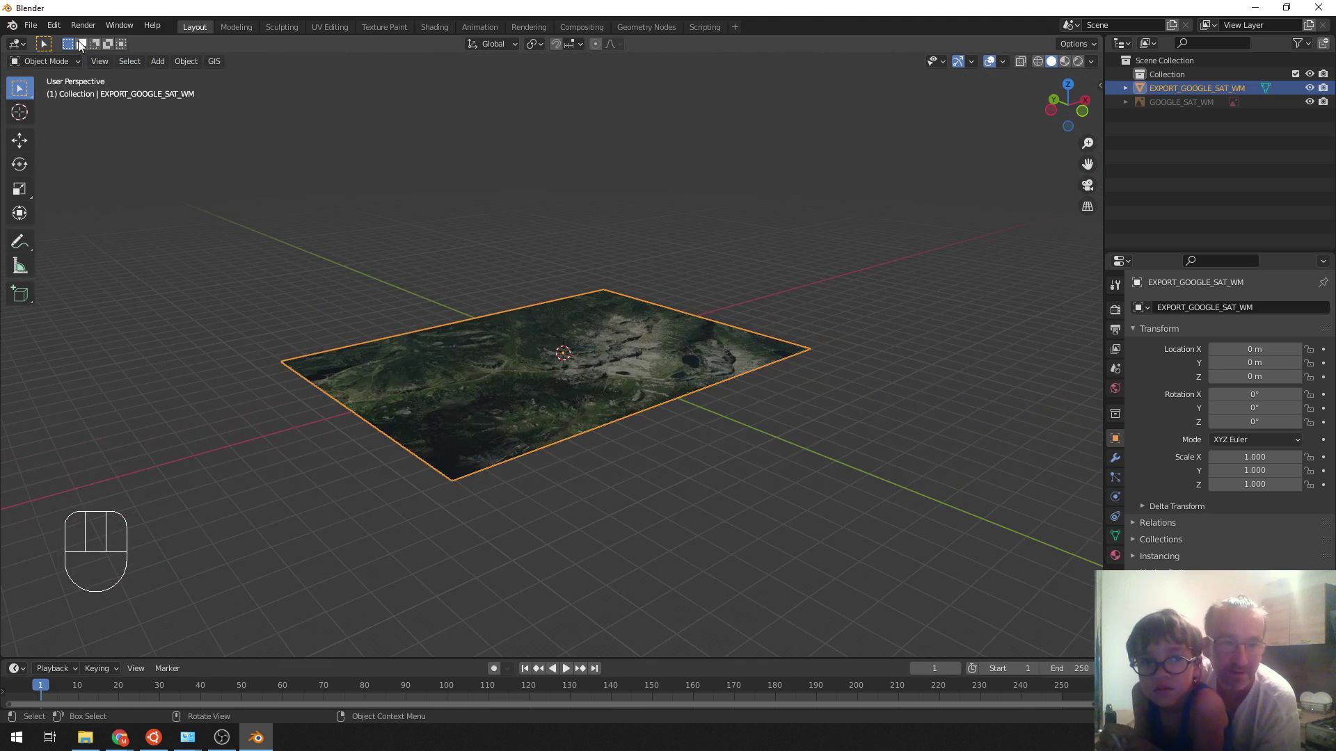
drag(214, 64, 444, 256)
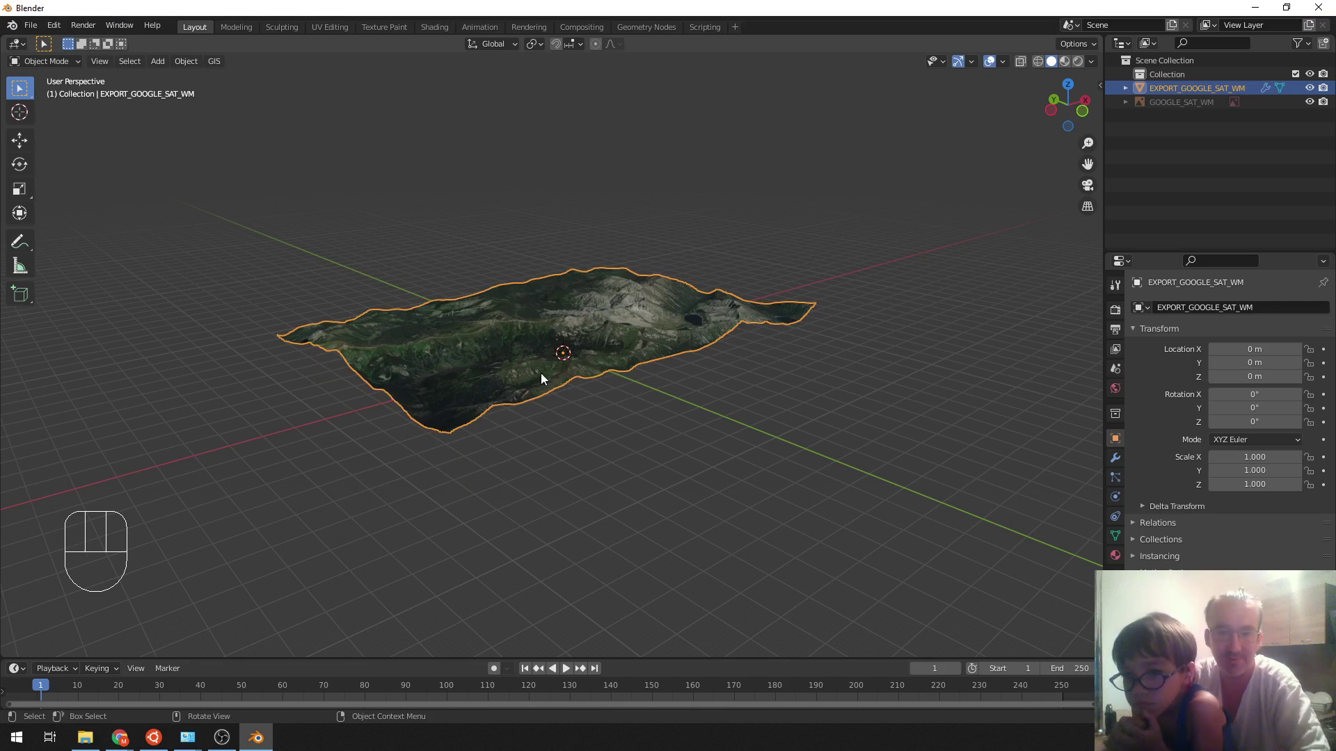
- Zoom in close over the mountain peaks to examine the terrain relief
drag(622, 379, 323, 400)
middle_click(371, 432)
drag(564, 472, 548, 452)
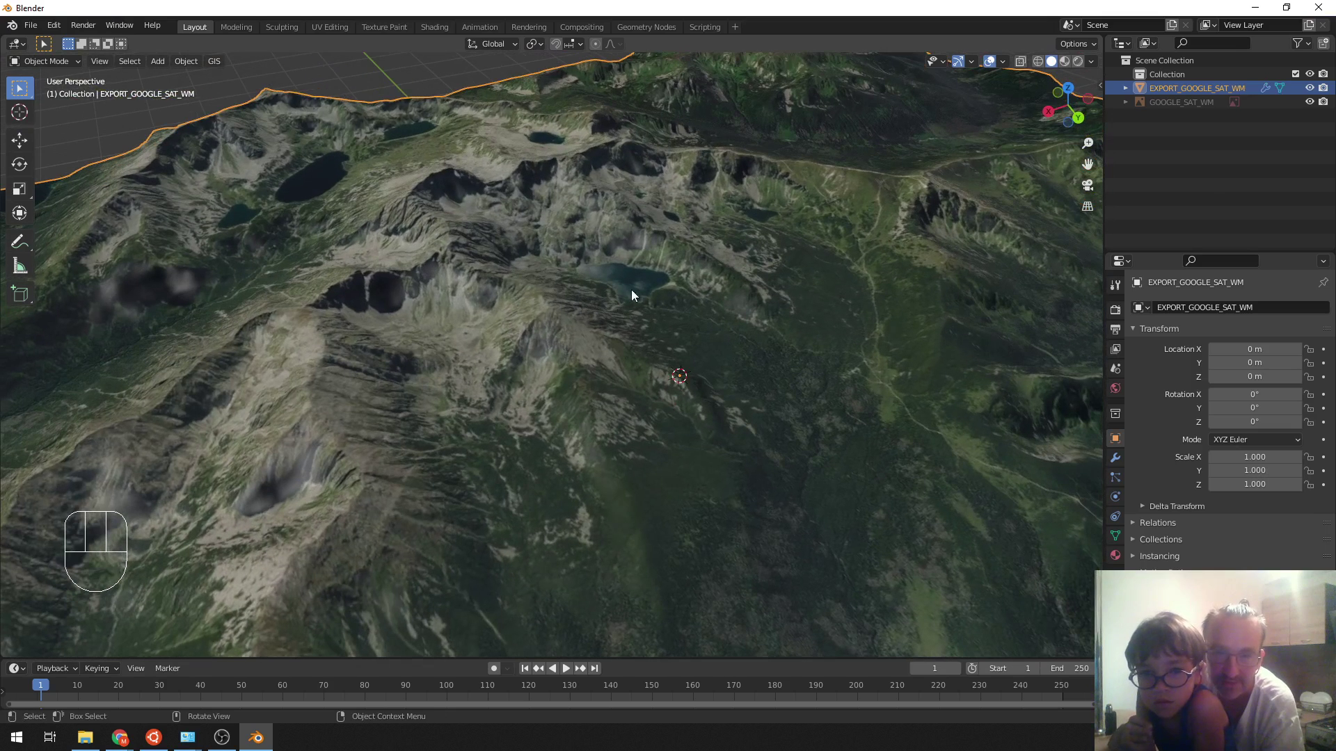
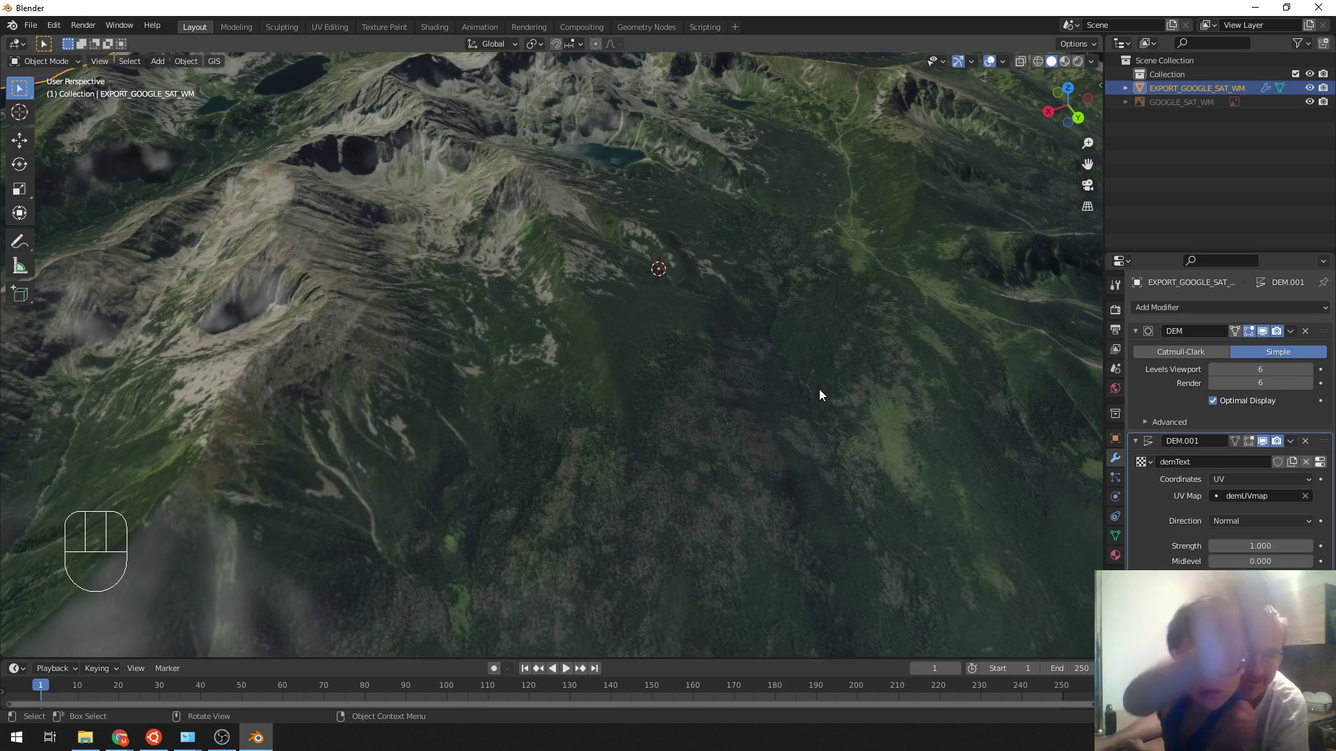
- Apply the DEM subdivision and DEM.001 displacement modifiers to the terrain
key(Left)
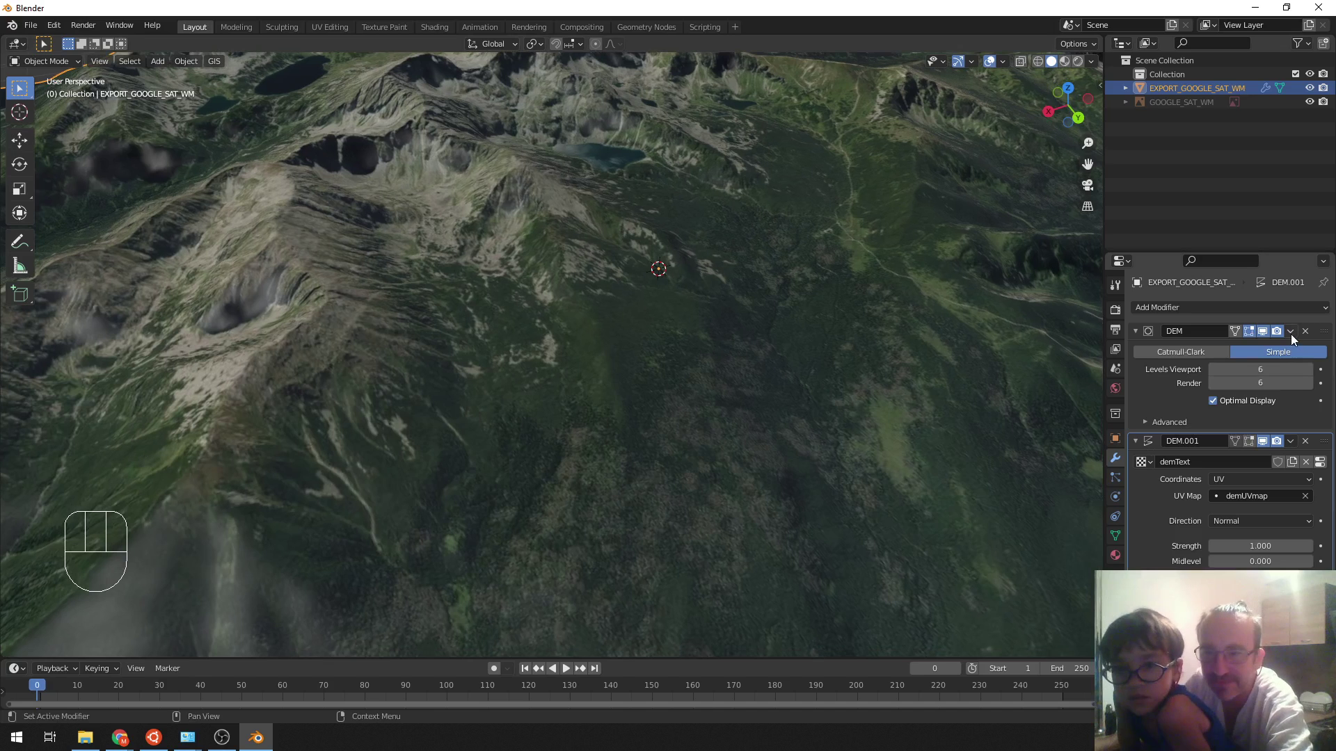
drag(1293, 337, 1241, 355)
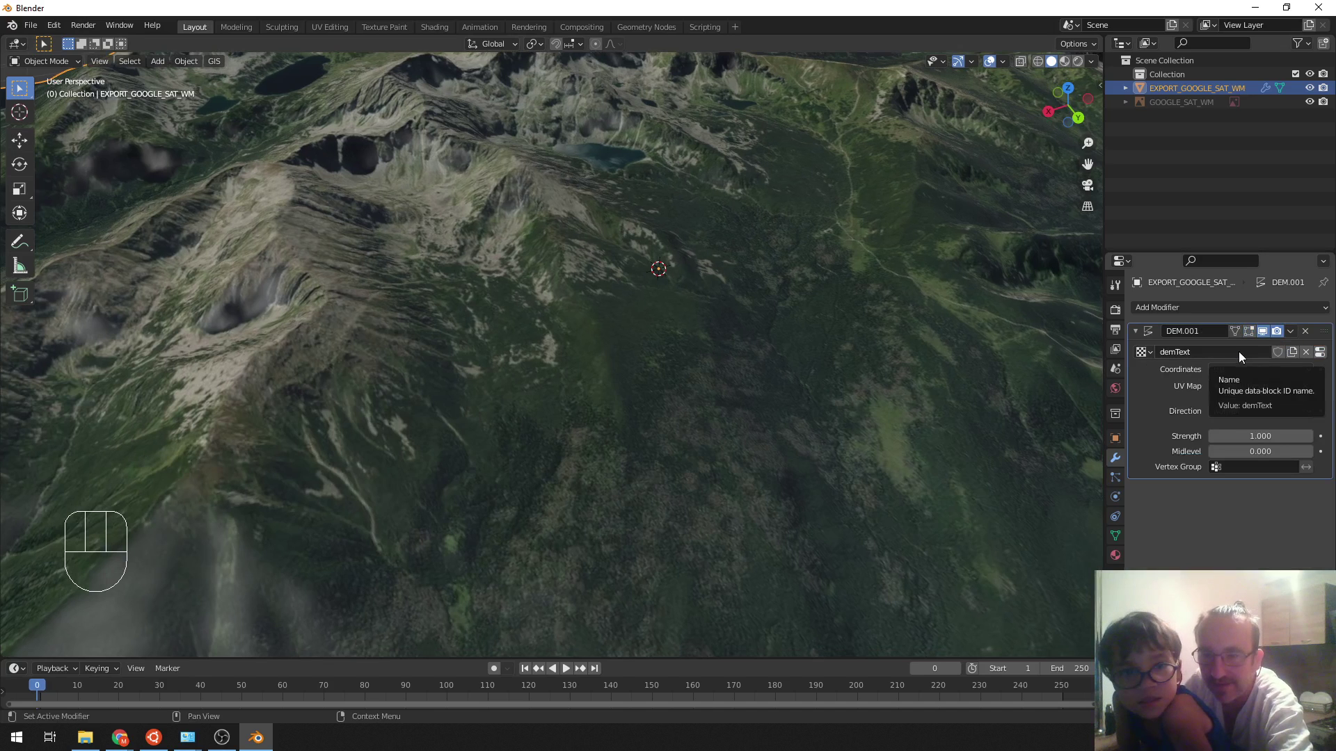
drag(1294, 336, 1243, 354)
- Inspect the resulting dense mesh in Edit Mode and return to Object Mode
middle_click(762, 437)
key(Tab)
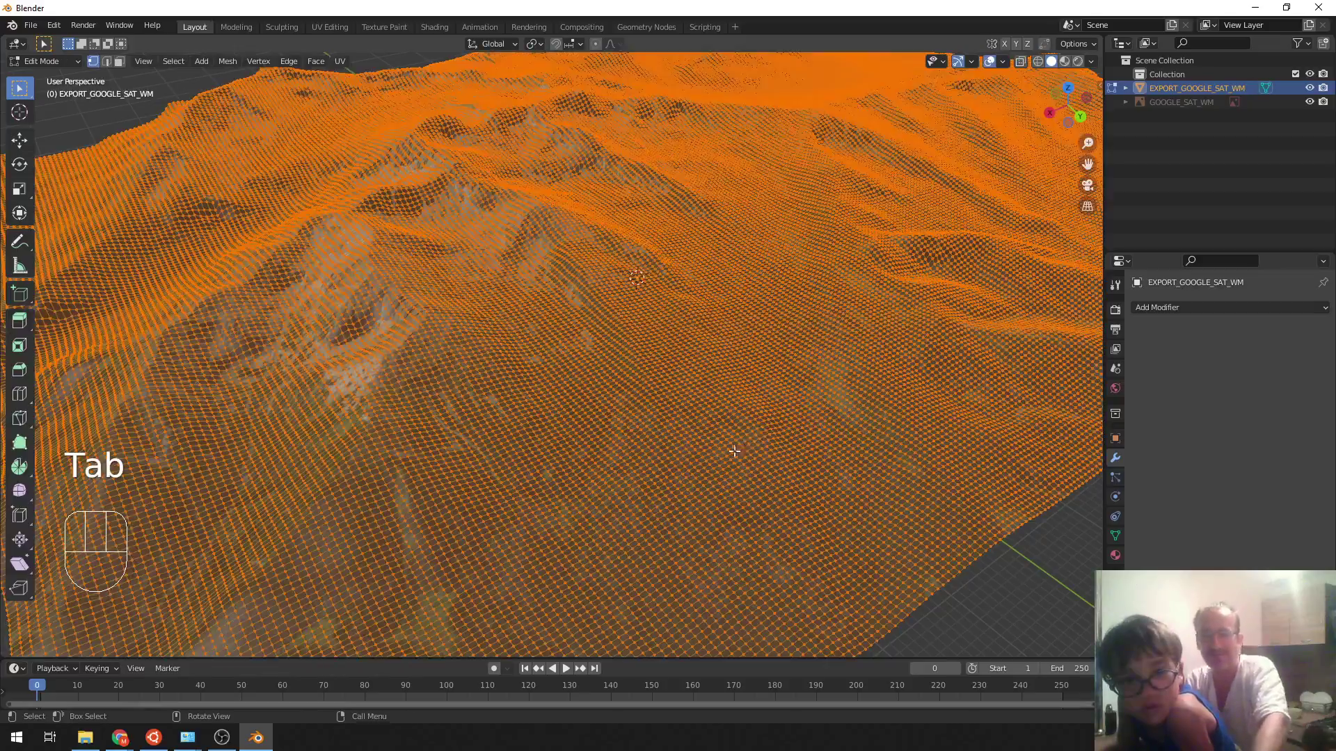
drag(761, 438, 751, 447)
key(Tab)
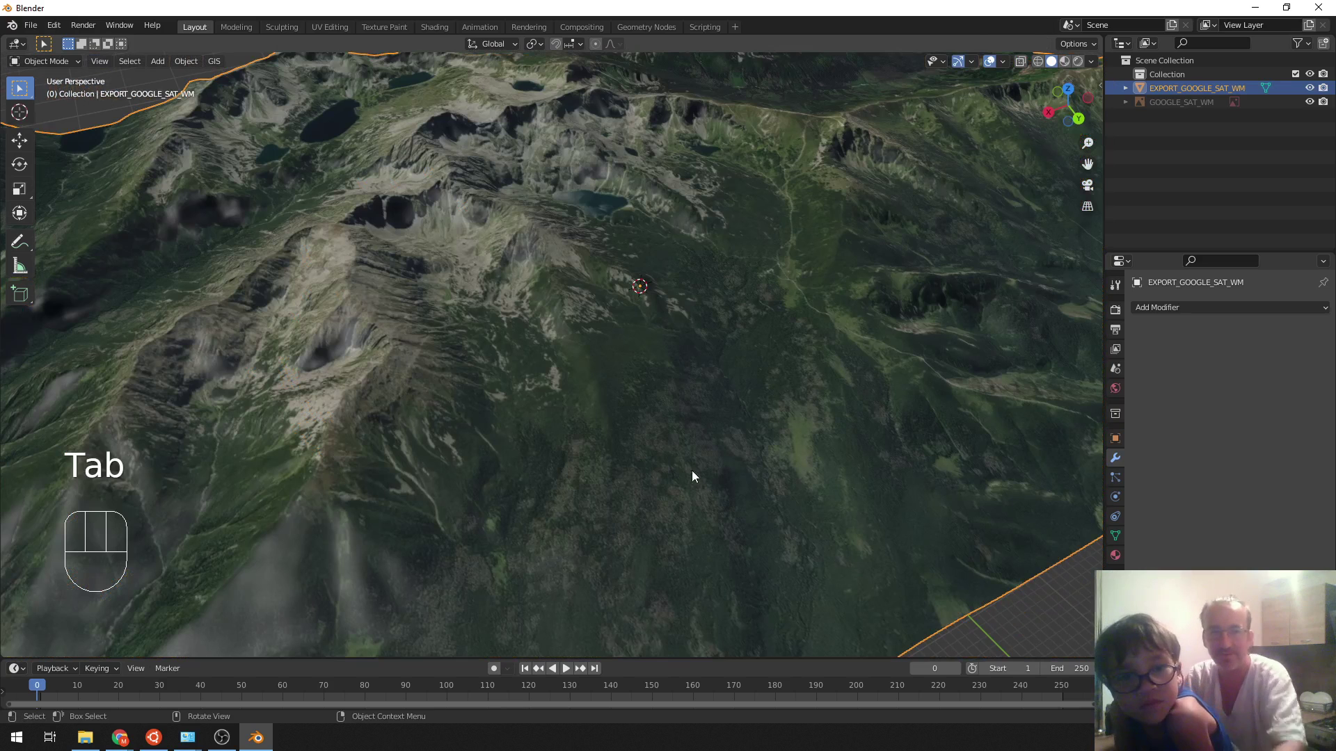
- Set the render engine to Cycles and show the viewport as a rendered preview
click(1125, 315)
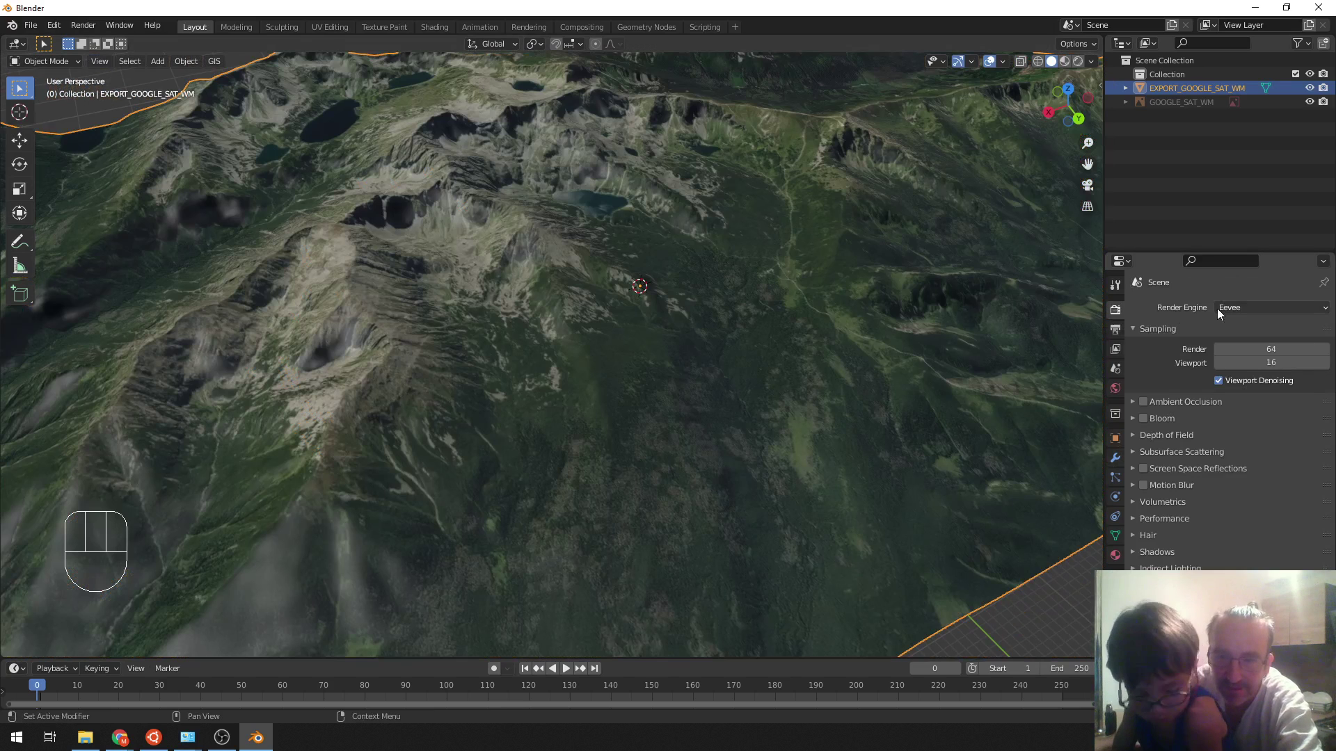
drag(1258, 313, 1248, 359)
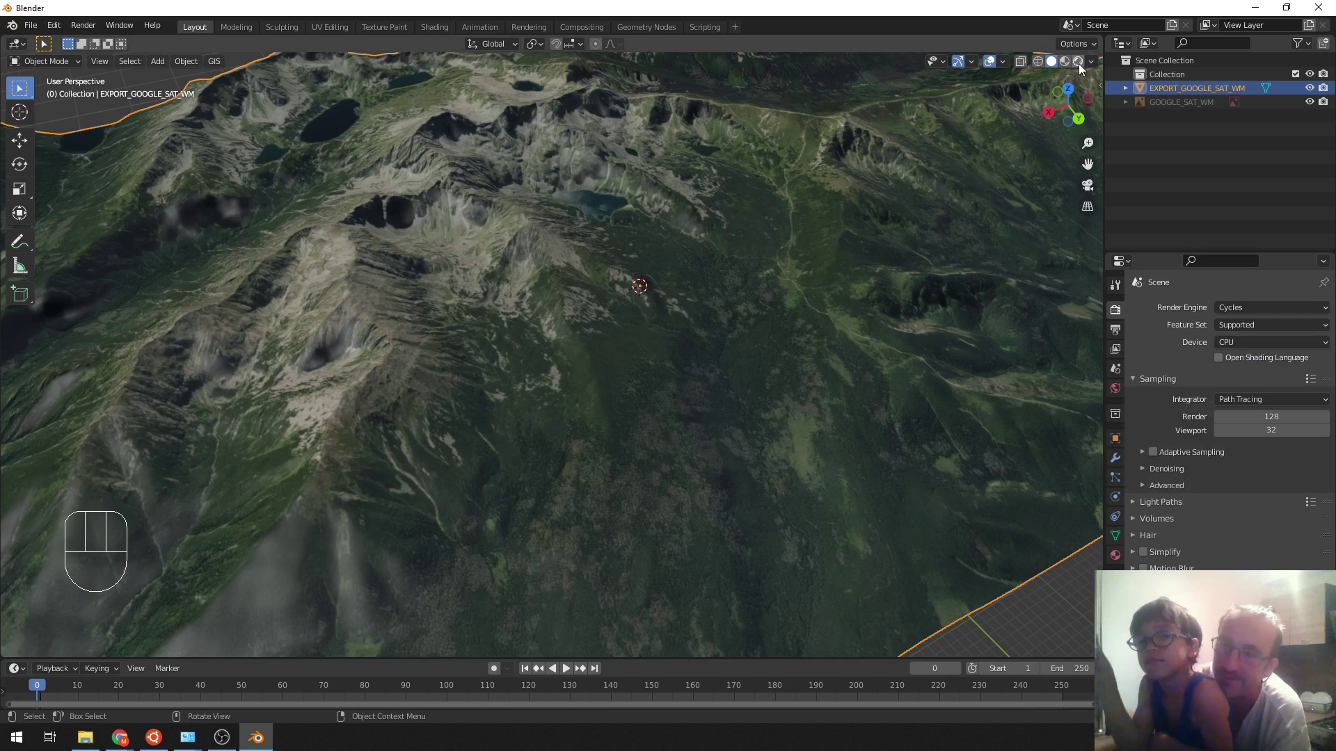
click(1080, 64)
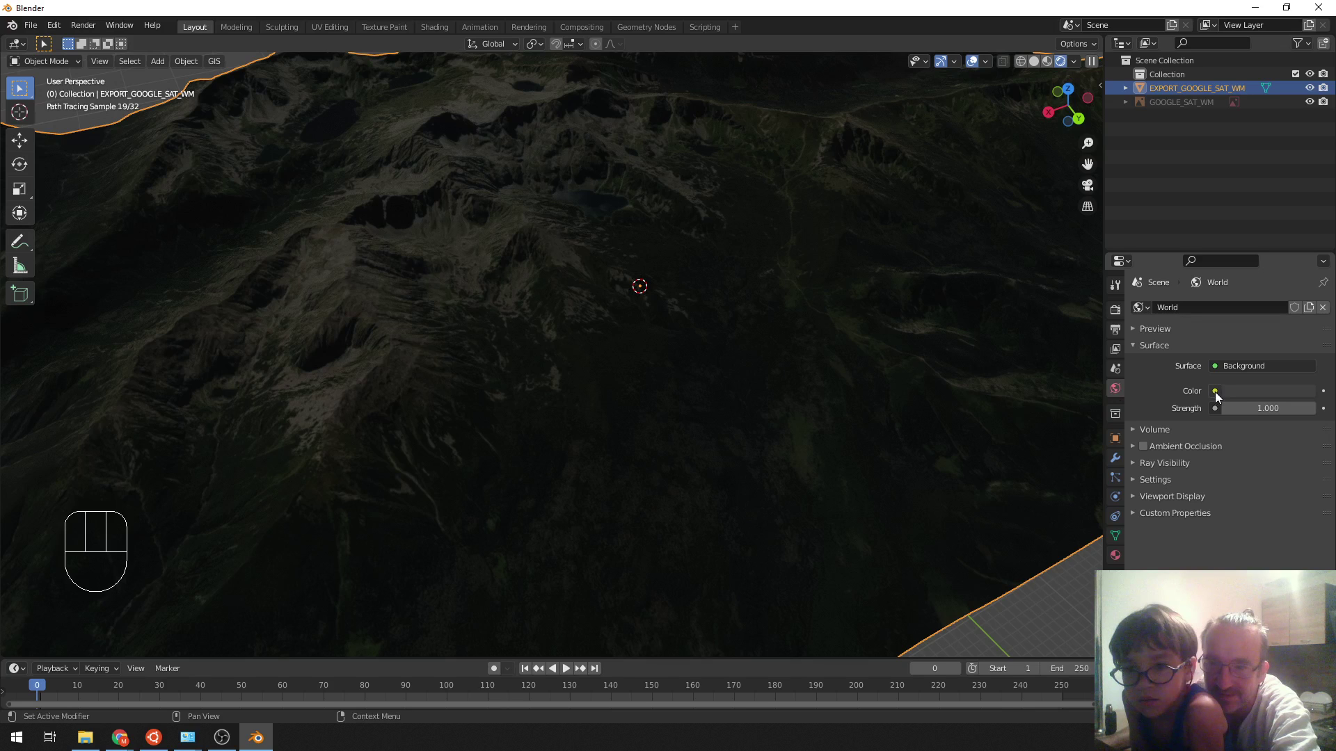
- Light the world with a Nishita Sky Texture and lower its strength to about 0.2
drag(951, 550, 847, 426)
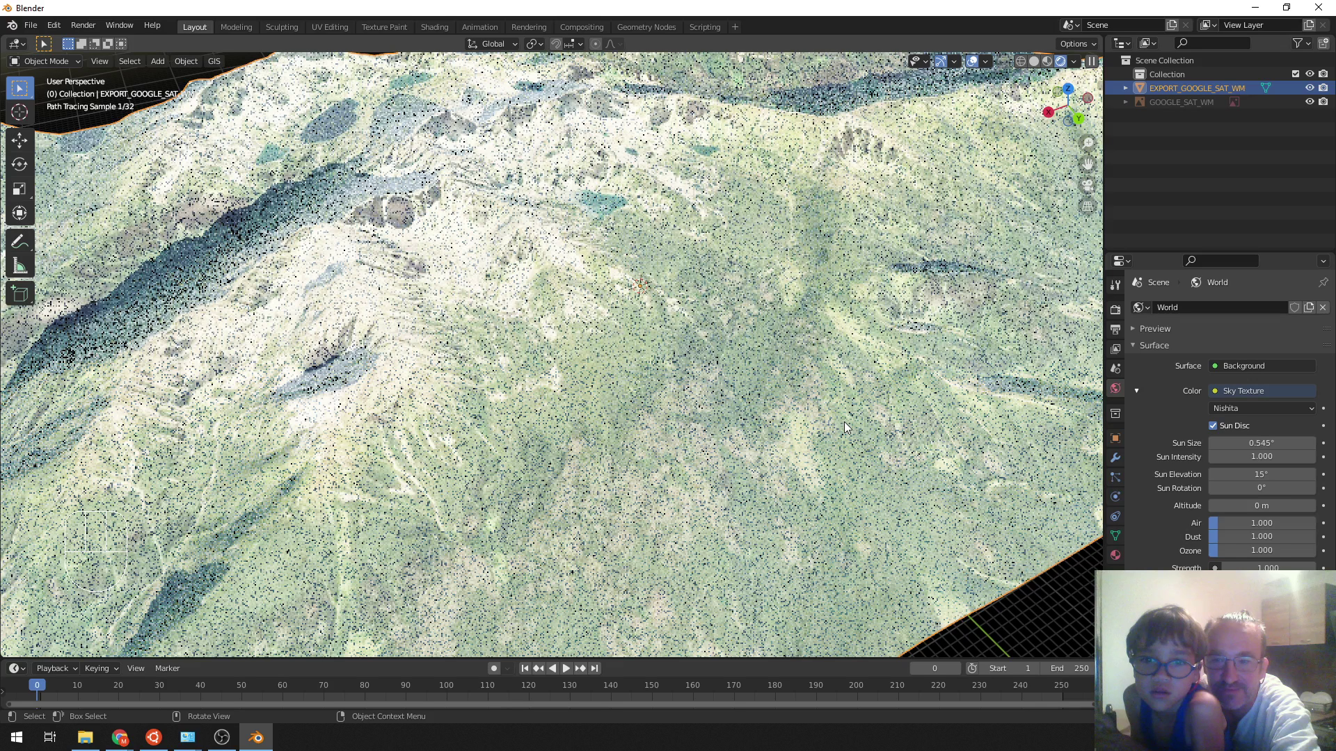
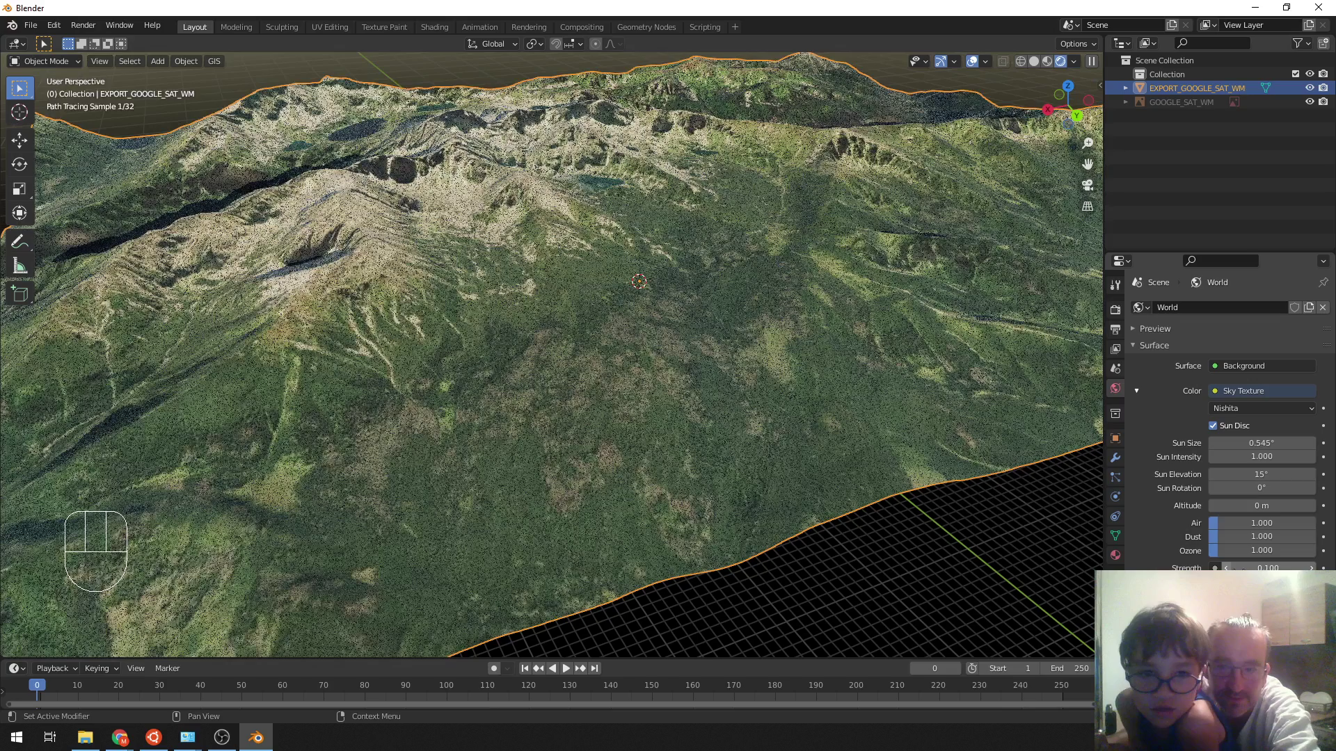
drag(585, 426, 611, 436)
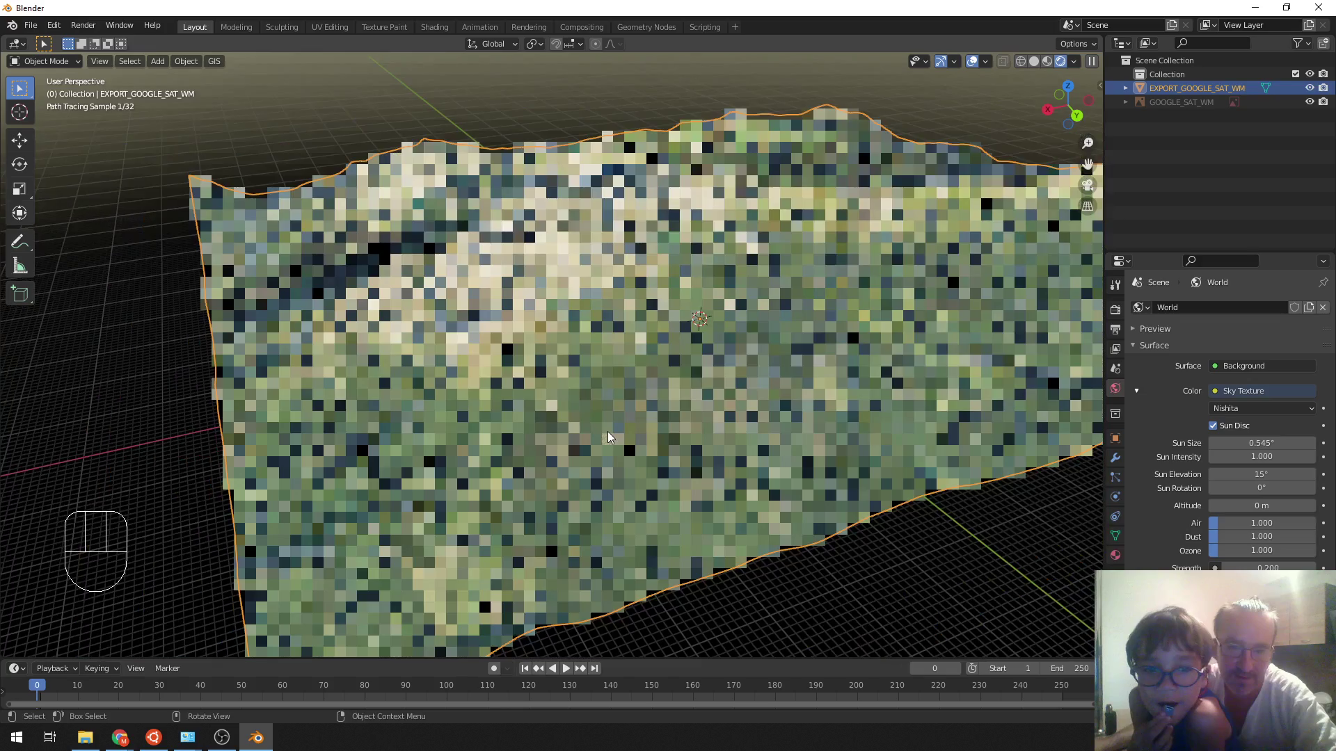
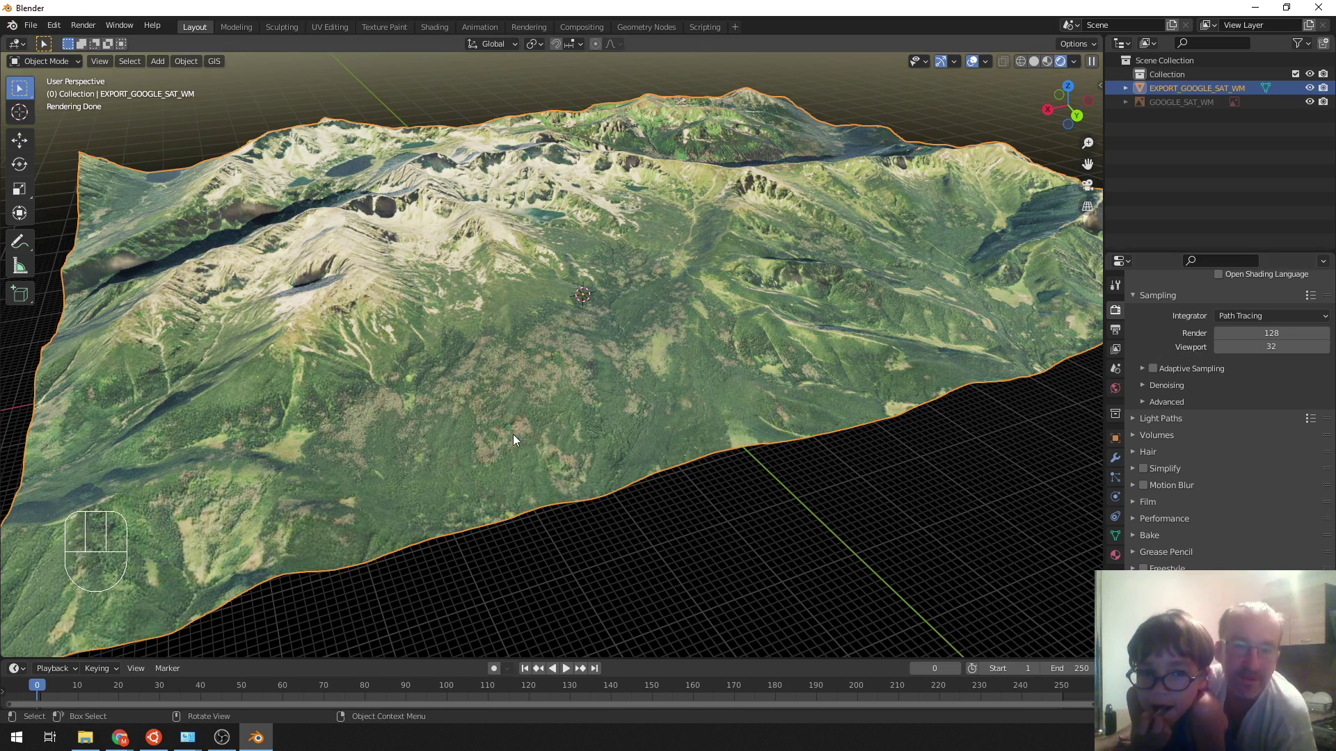
- Switch the viewport to wireframe shading and enter Edit Mode on the terrain
key(z)
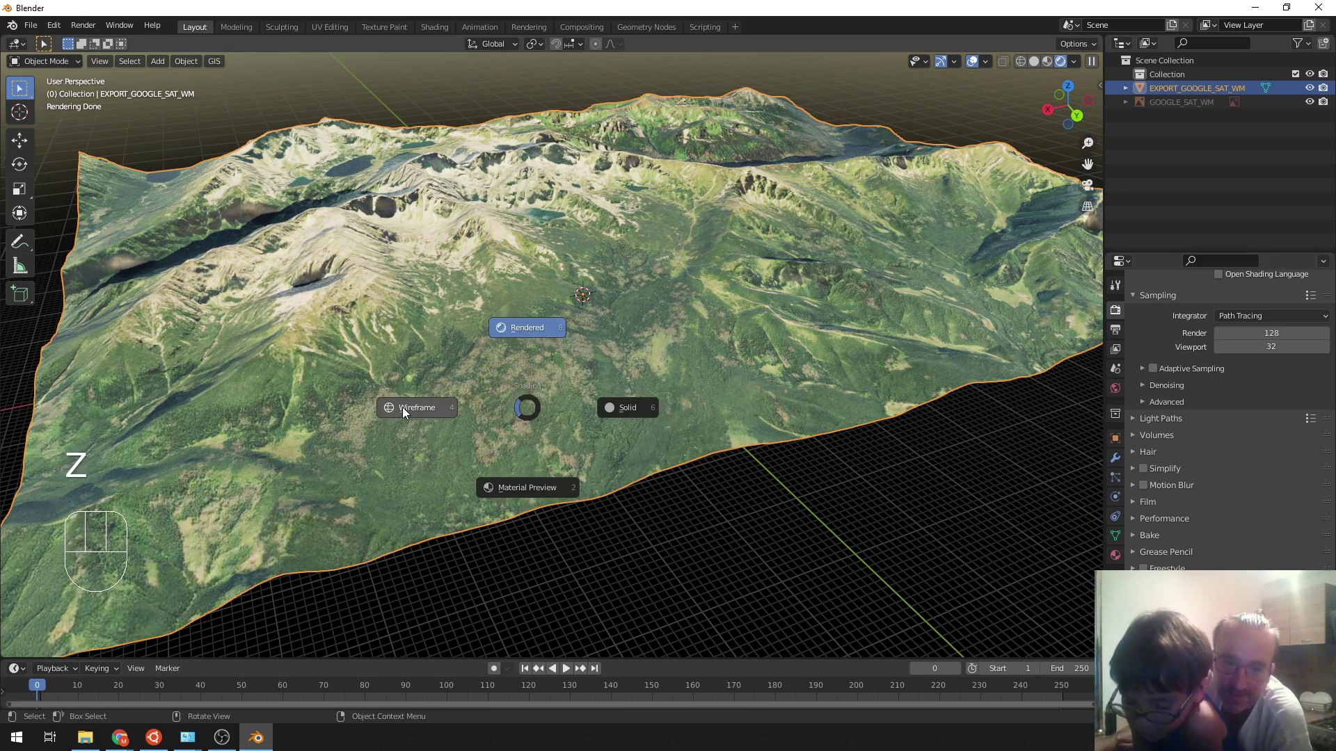
drag(502, 528, 489, 537)
middle_click(598, 453)
drag(510, 524, 508, 494)
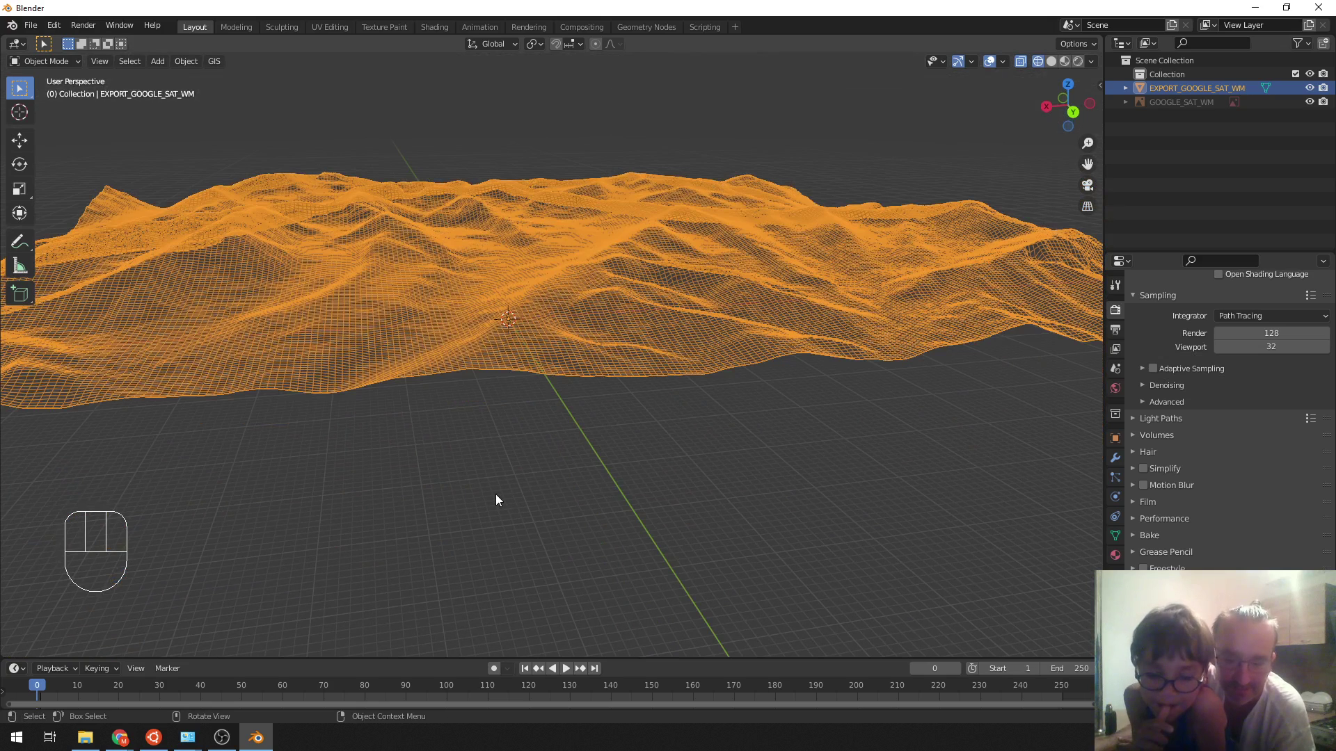
key(Tab)
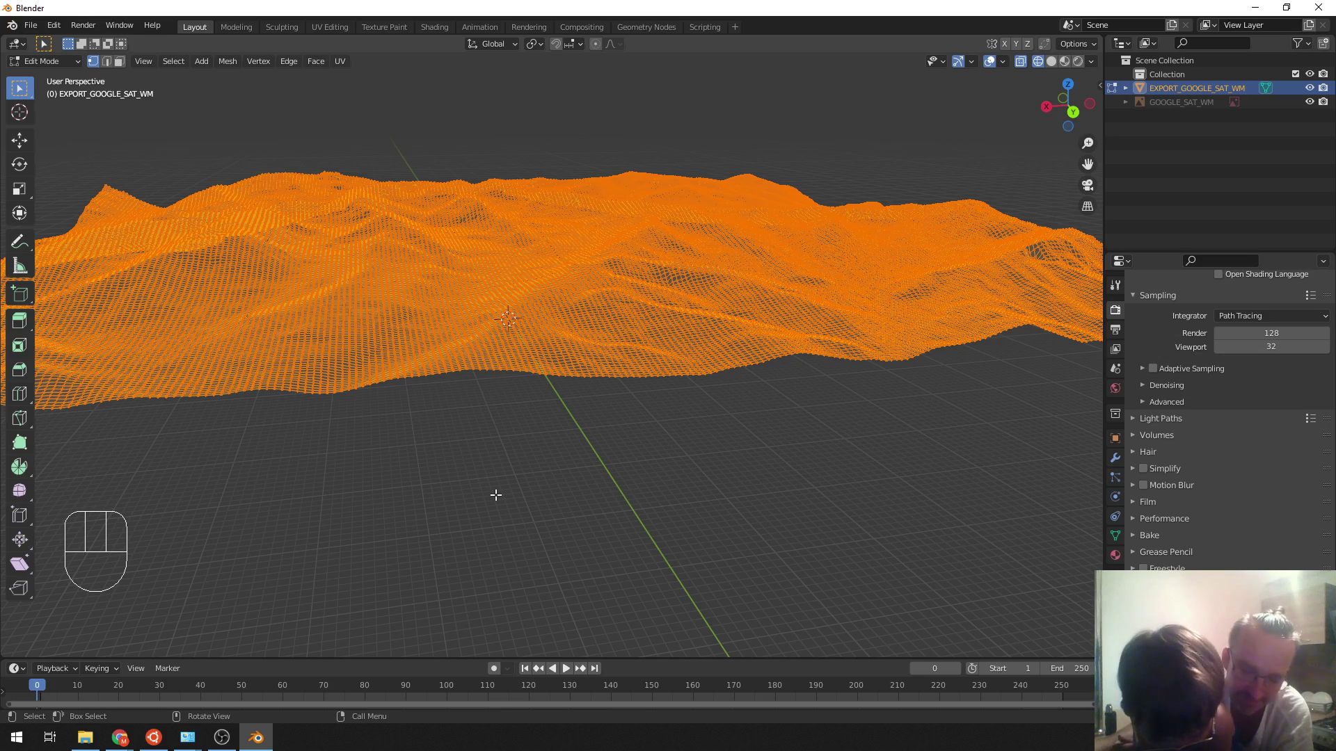
- Extrude the terrain's boundary edges downward and scale them to Z 0 for a flat bottom
key(e)
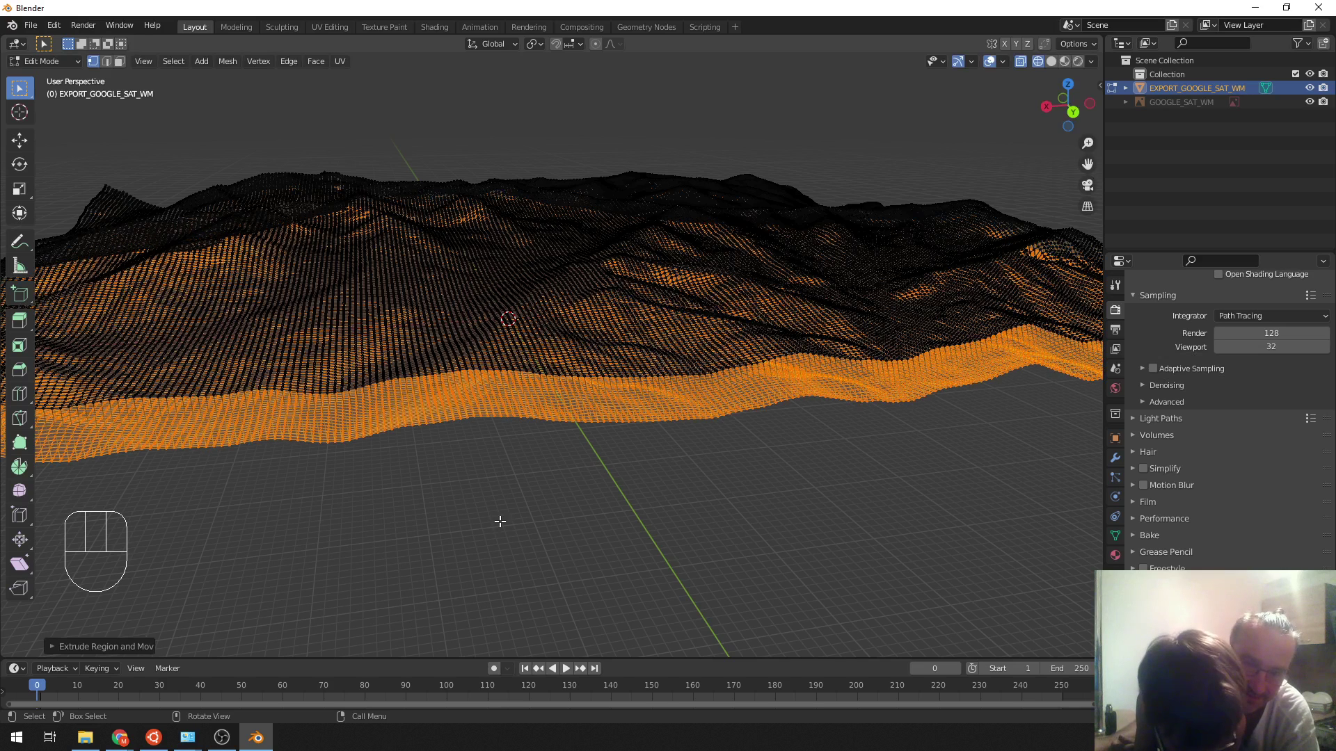
key(s)
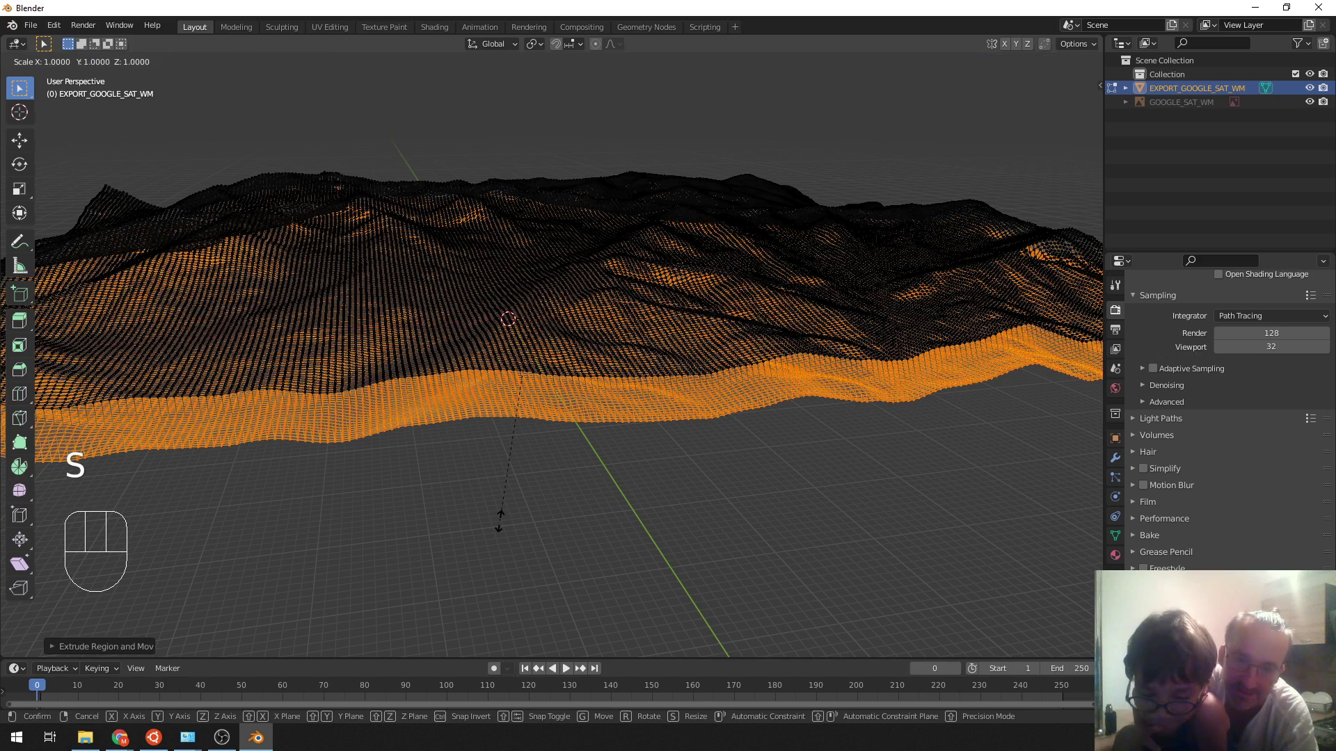
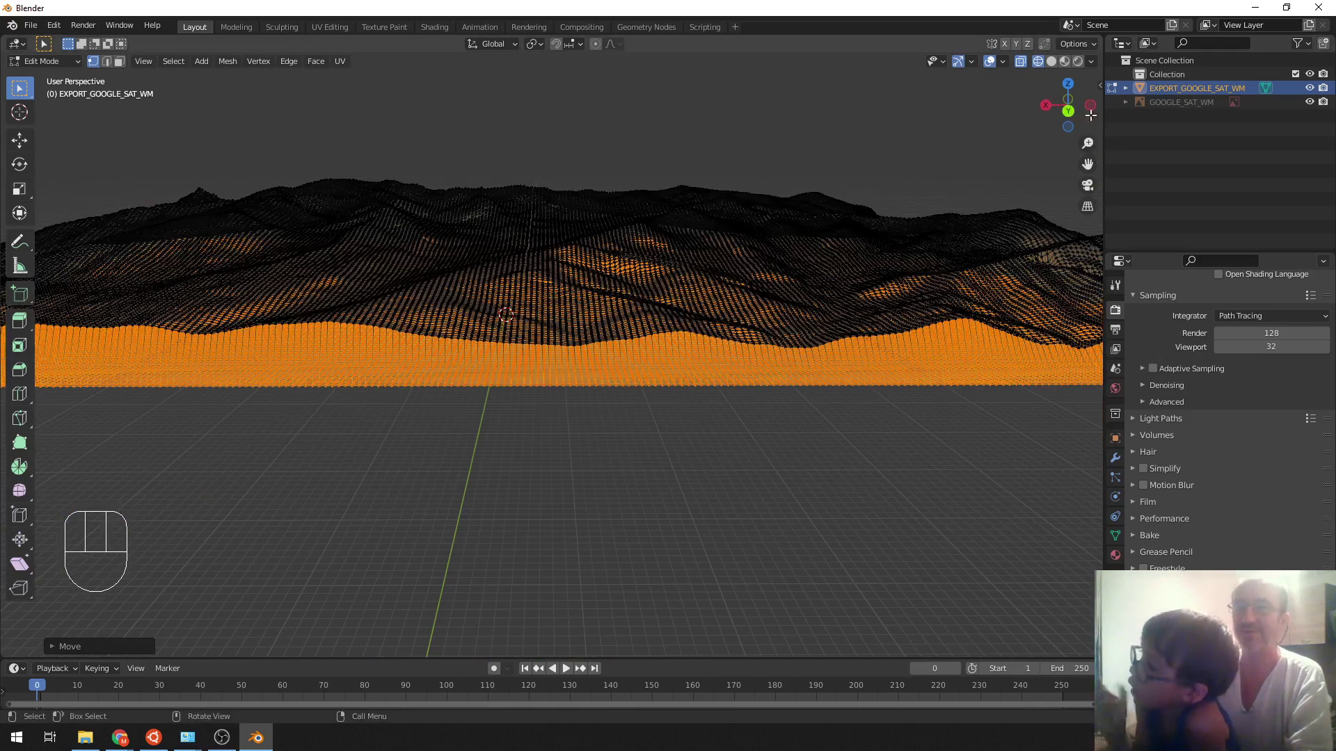
- Return to rendered shading in Object Mode and orbit around the textured terrain block
click(1082, 69)
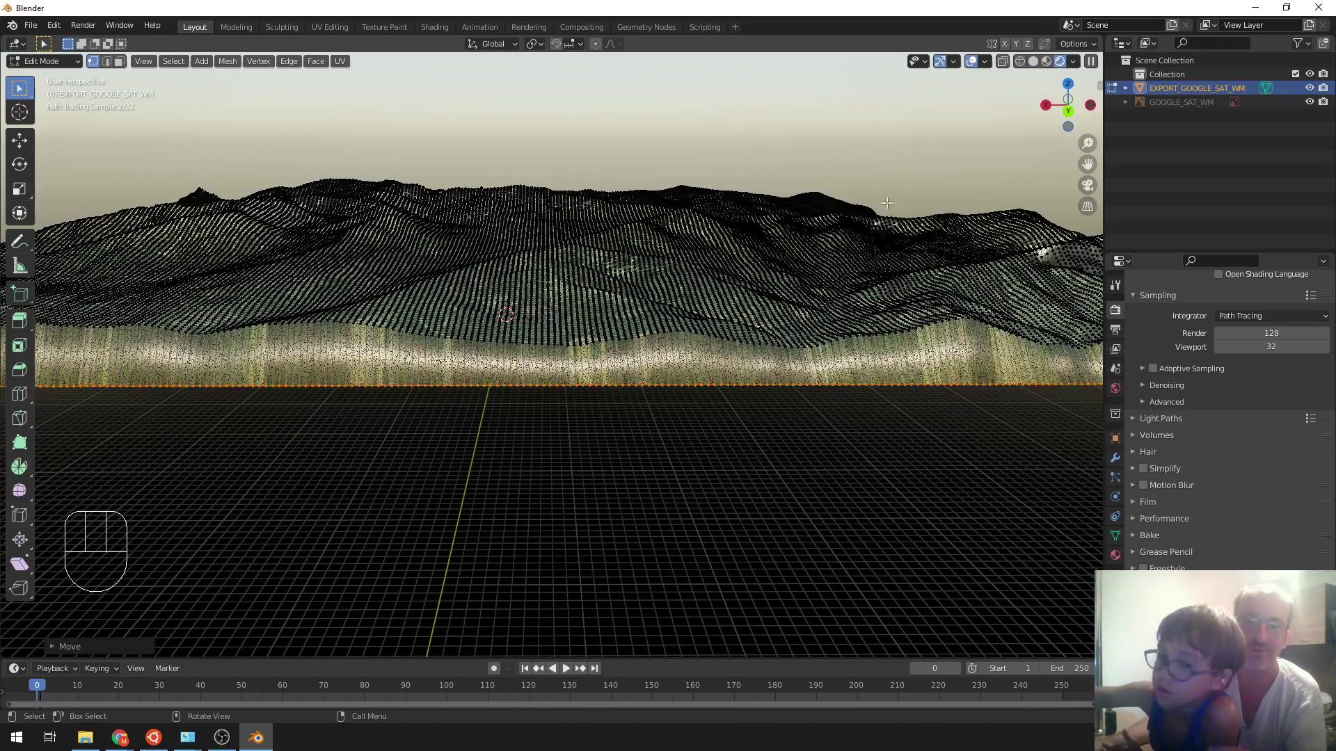
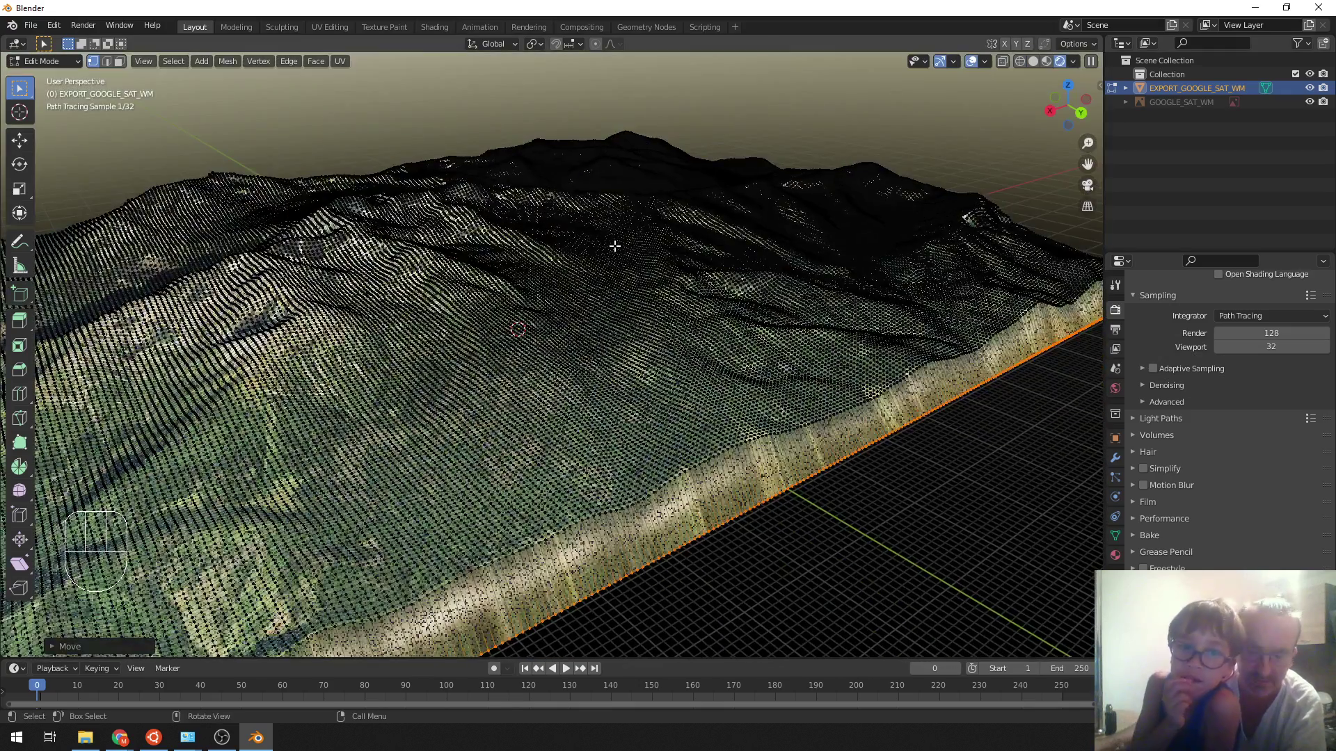
key(Tab)
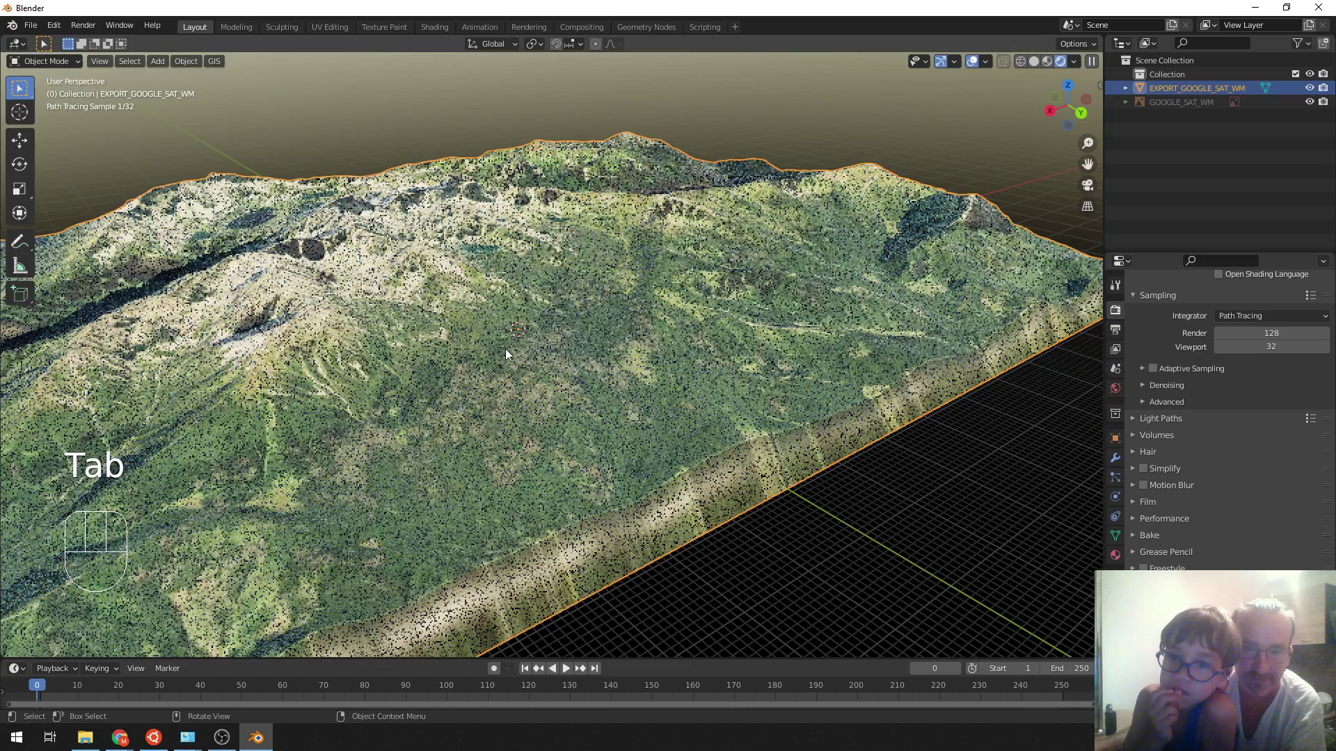
drag(489, 412, 214, 67)
drag(215, 67, 239, 116)
middle_click(239, 115)
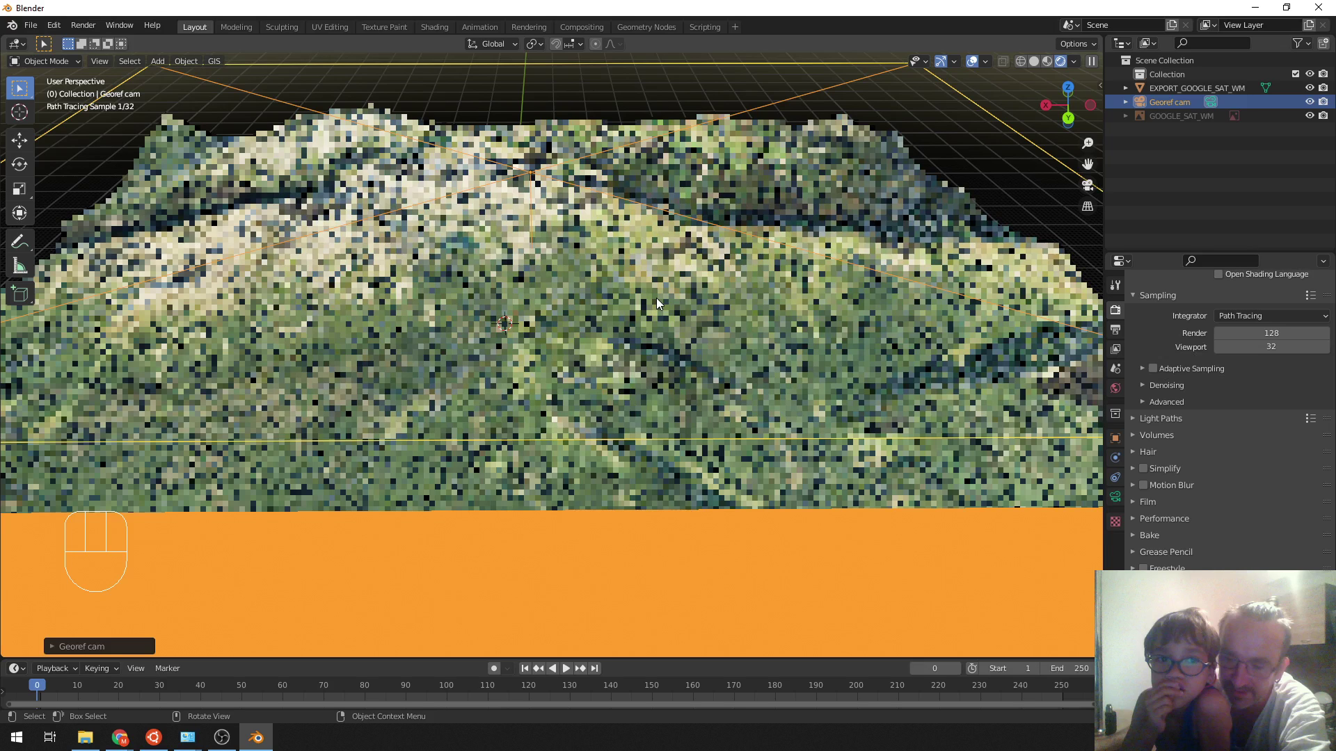
drag(583, 363, 528, 437)
- Delete the Georef cam object from the scene
key(x)
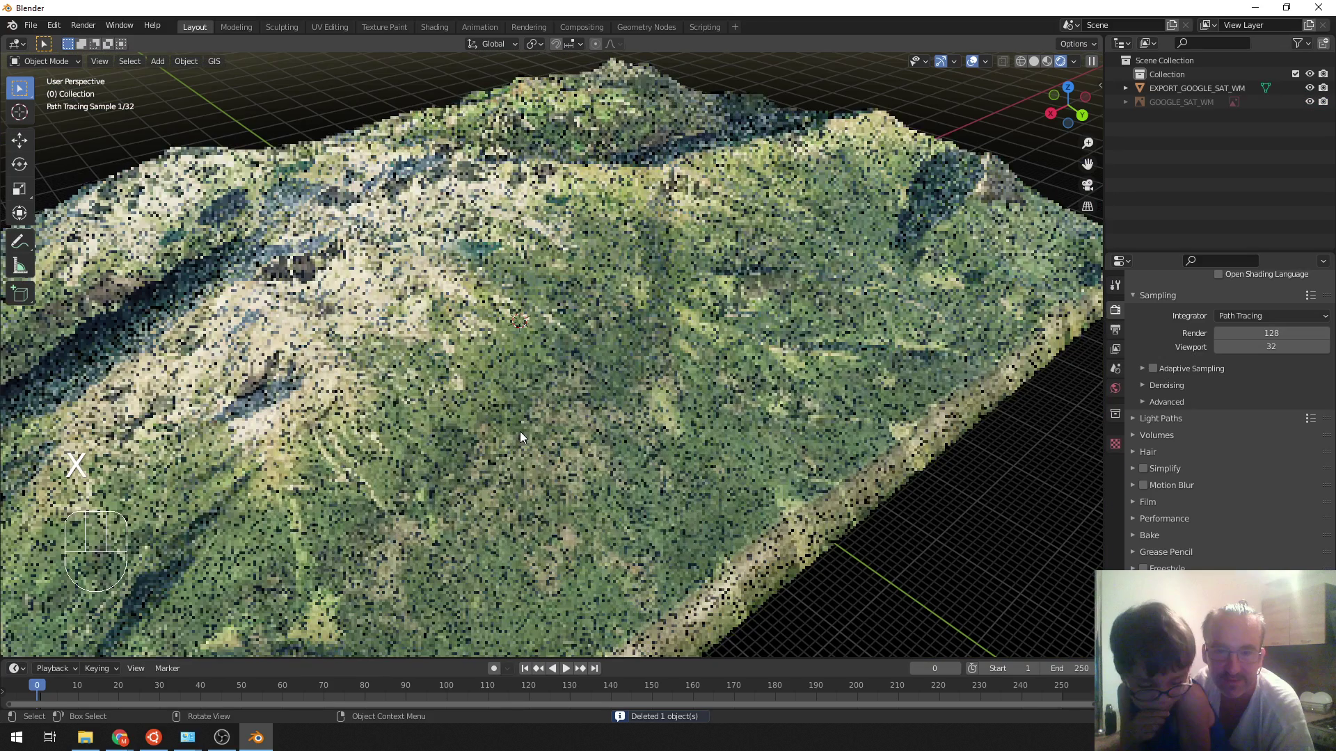
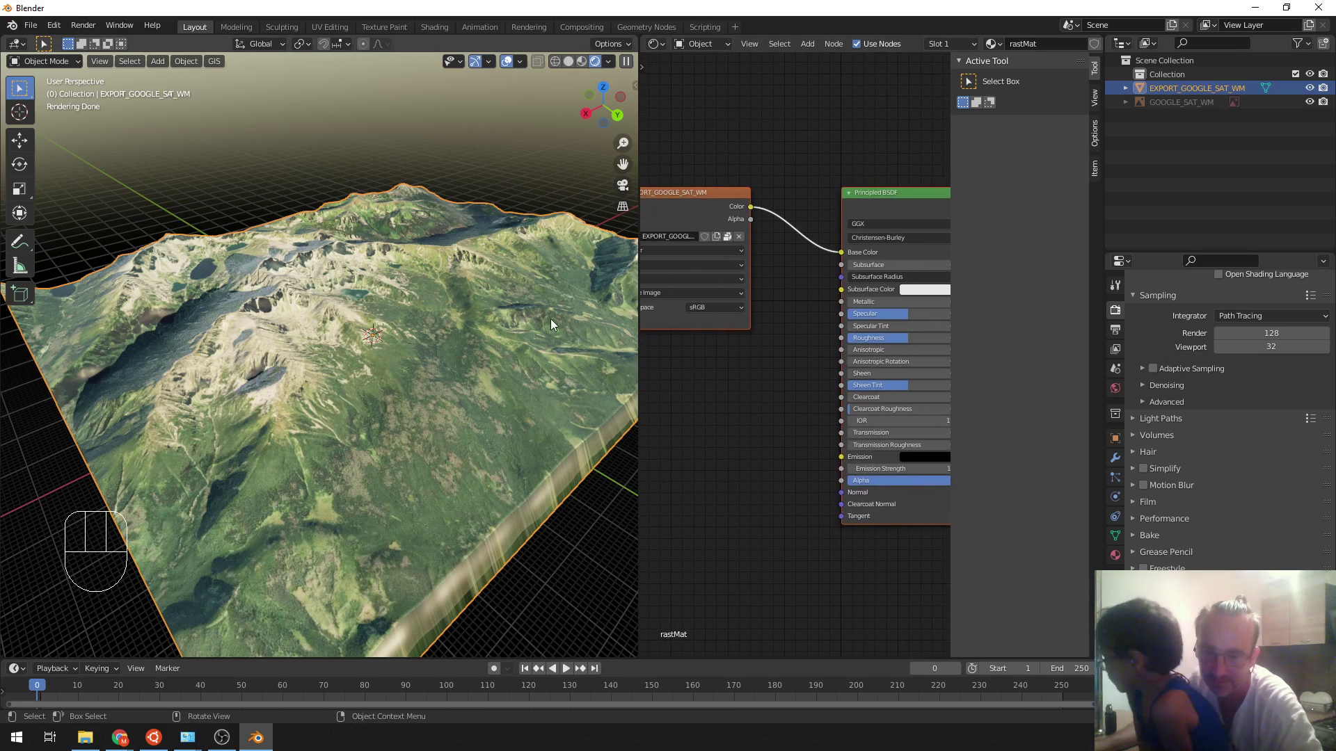
- Add a Bump node to the terrain material via the node search
key(shift+a)
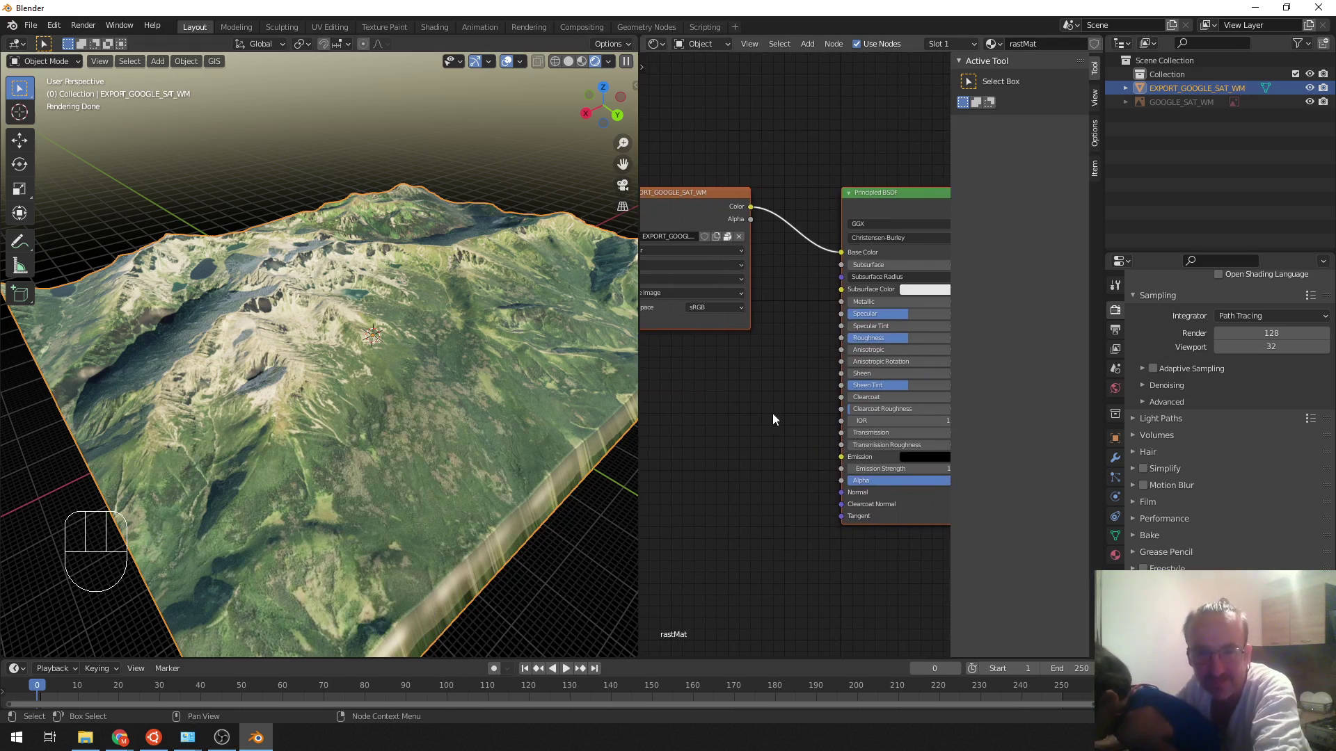
key(KP_0)
key(shift+a)
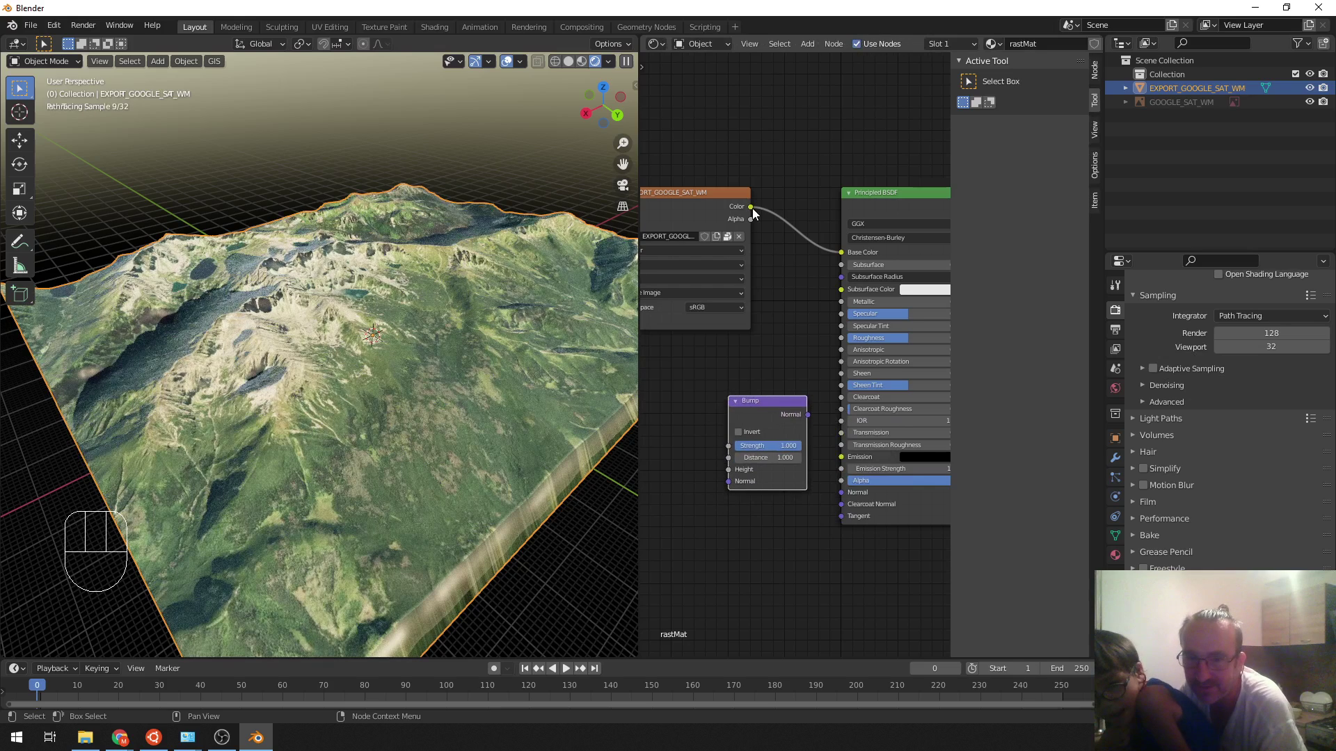
- Wire the satellite image Color into Bump Height and Bump Normal into the Principled BSDF Normal, Distance 120
drag(735, 332, 705, 473)
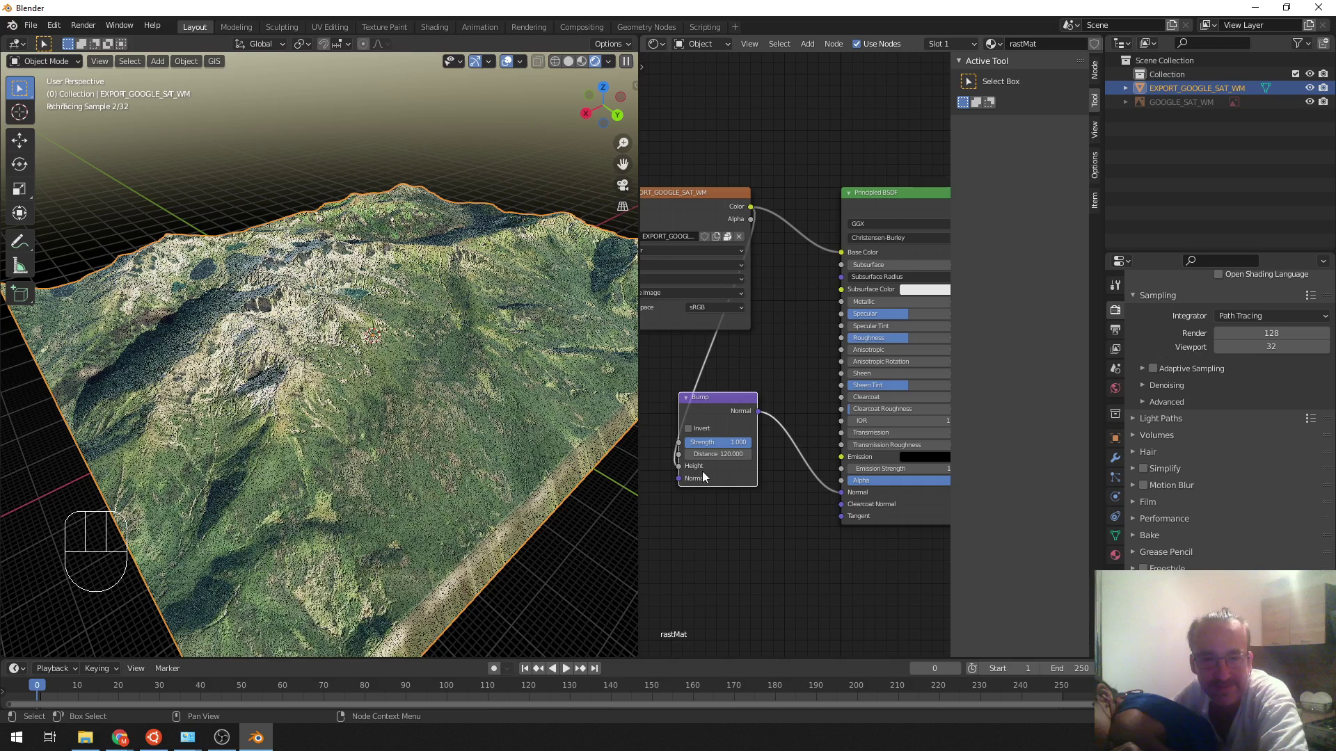
drag(404, 384, 440, 47)
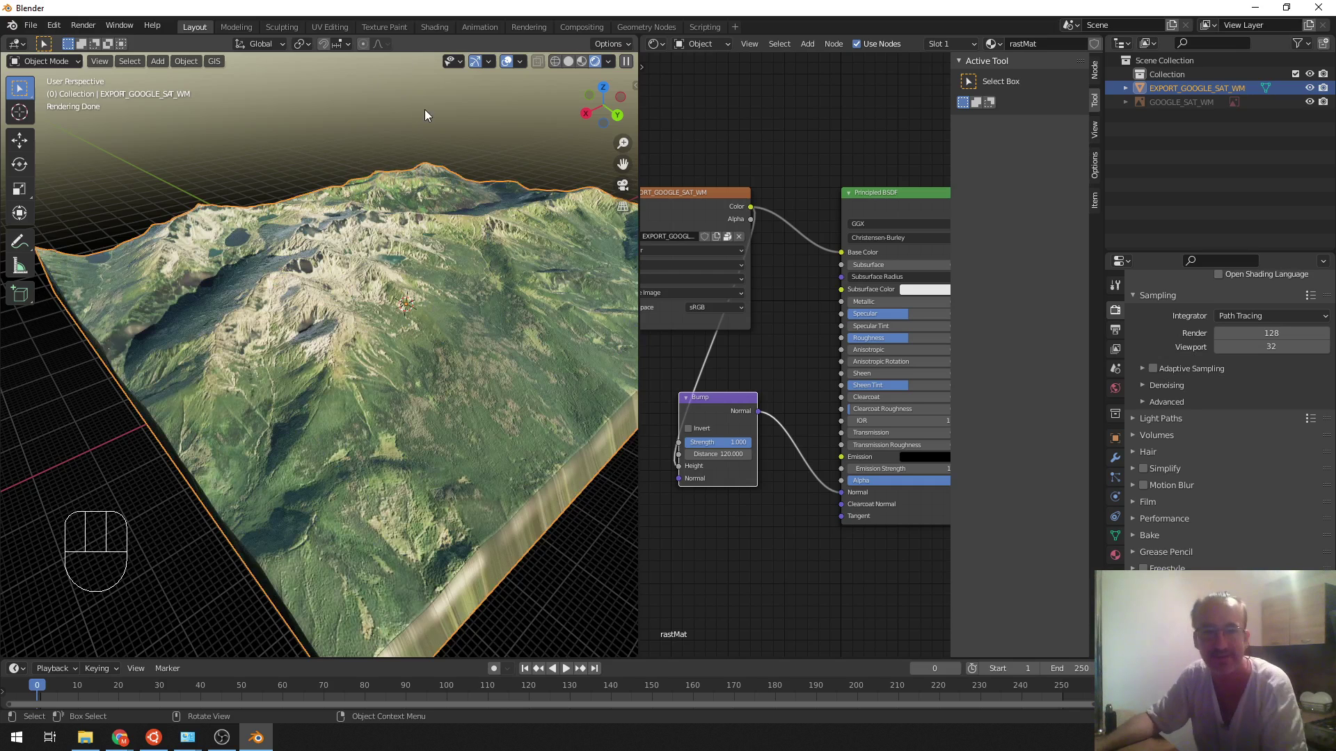
- Join the Shader Editor back into the viewport and bring the mountain ridges into close view
drag(646, 414, 771, 356)
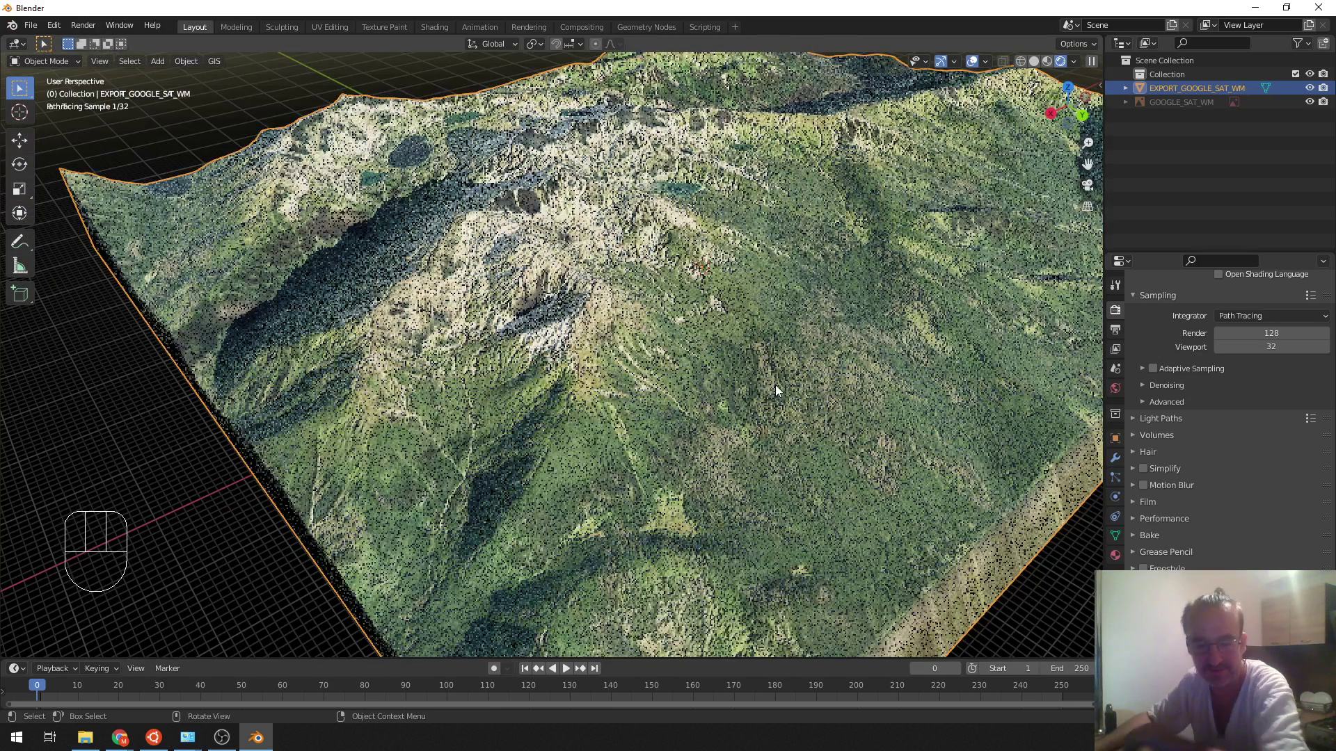
middle_click(730, 415)
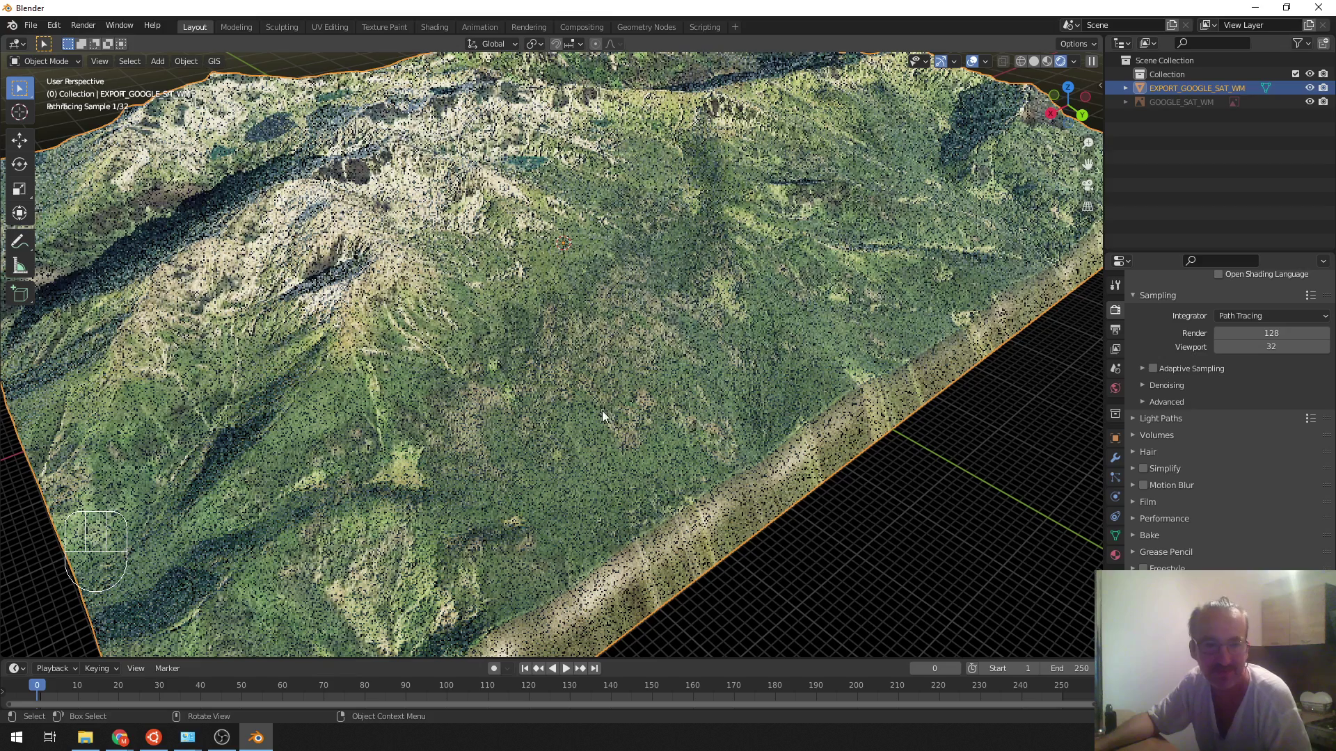
middle_click(540, 376)
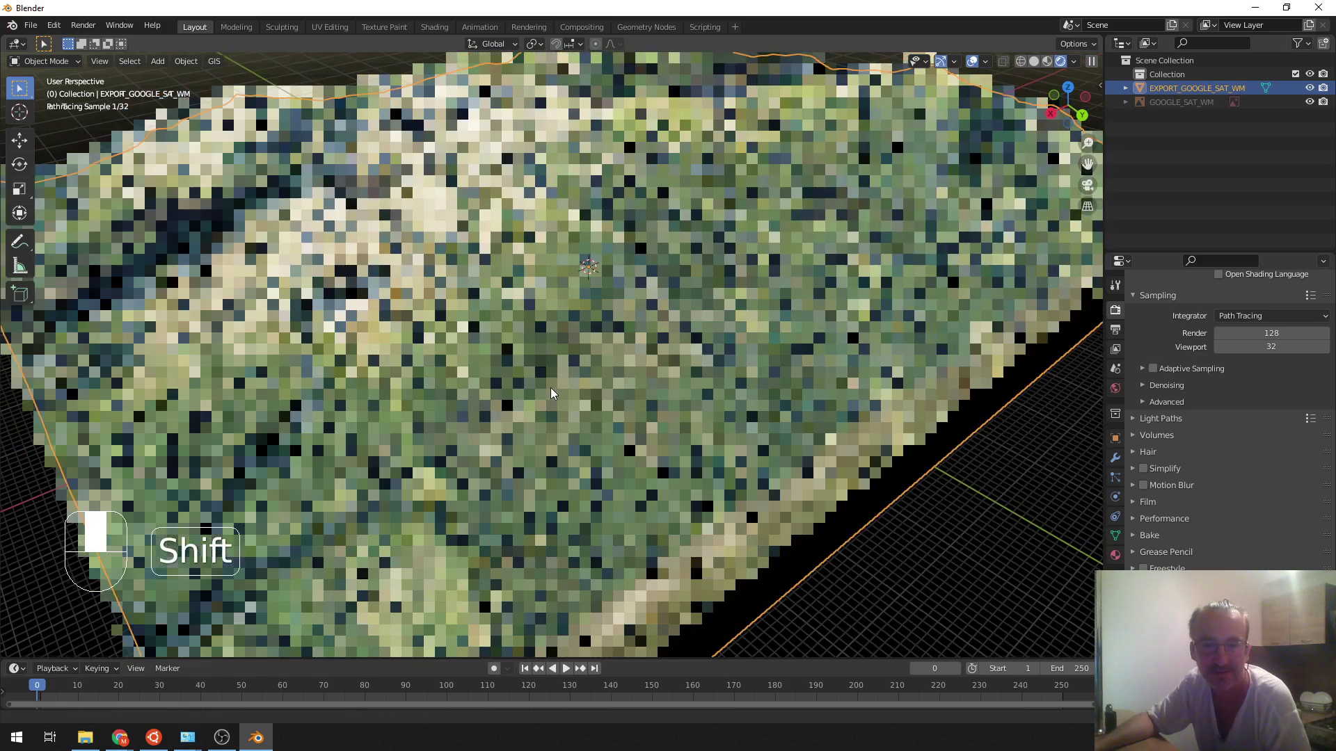
drag(683, 369, 844, 293)
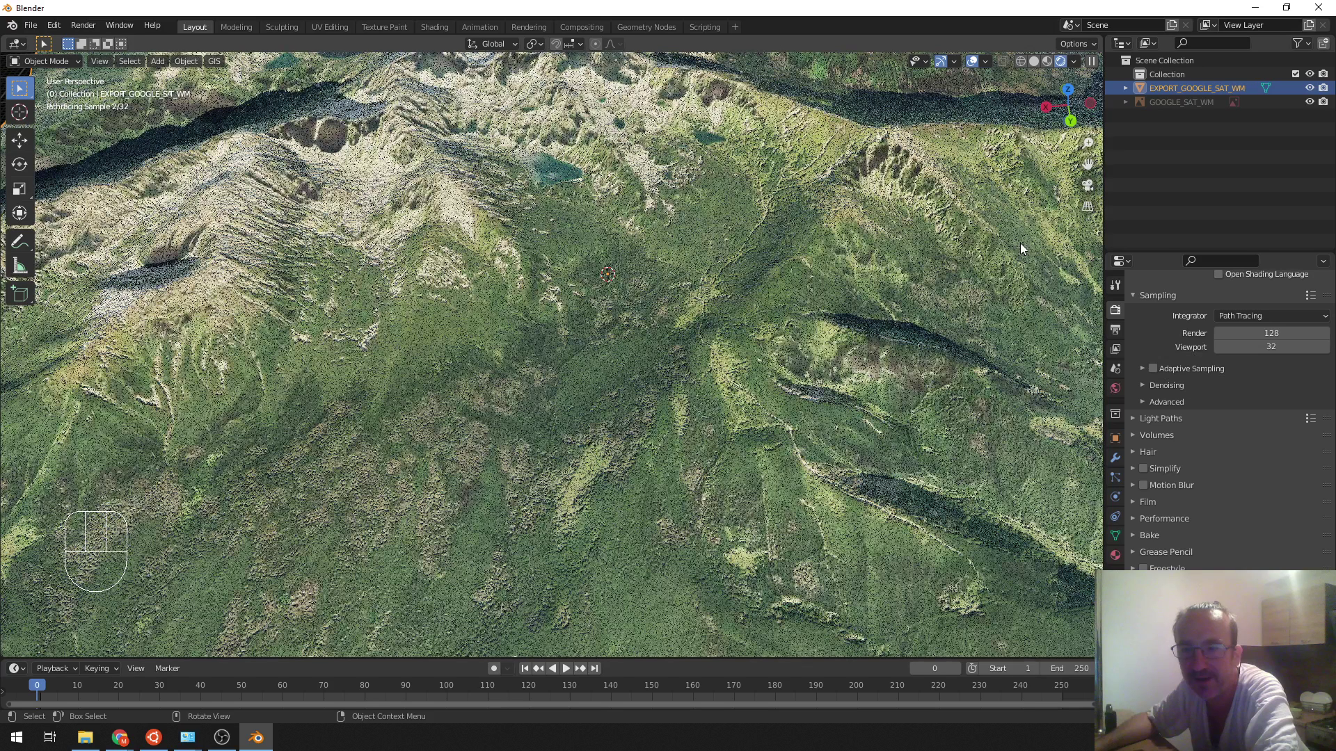
- Set viewport samples to 0 (unlimited) and orbit across the bumpy mountain valley
drag(1022, 246, 756, 383)
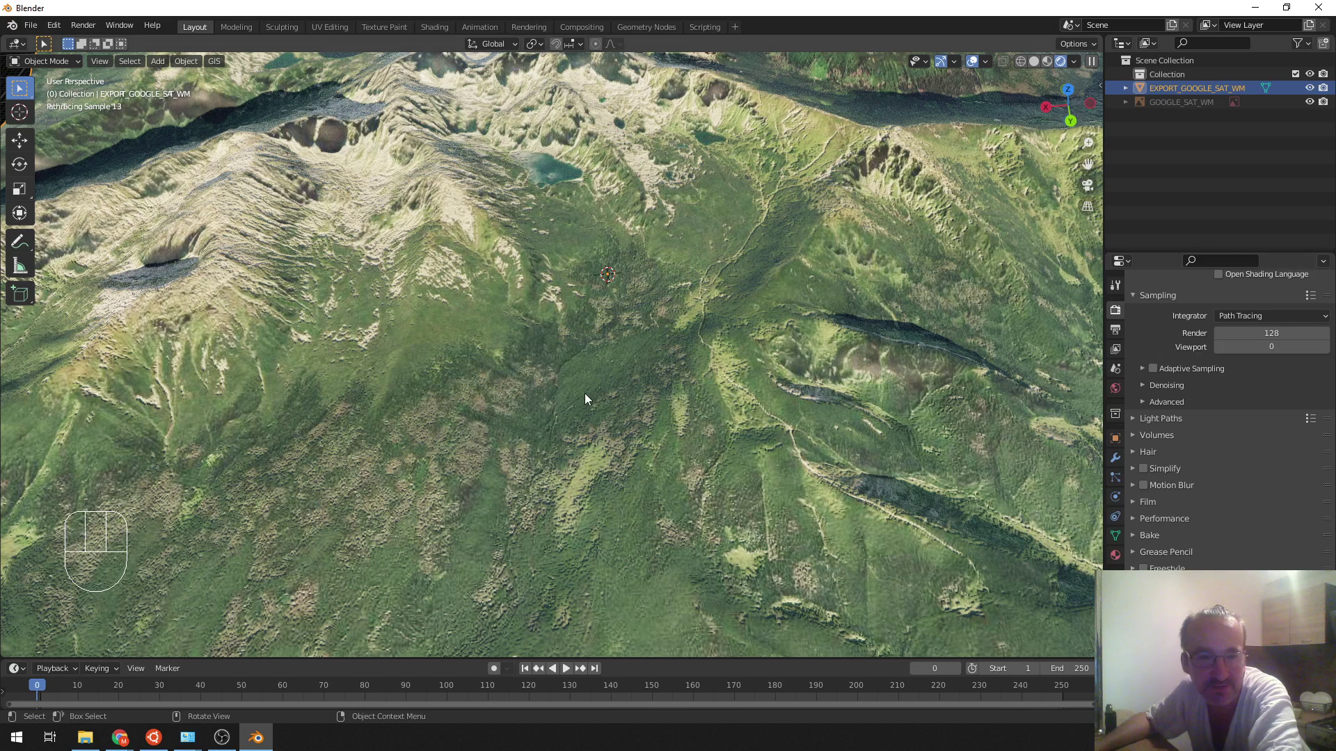
middle_click(574, 380)
drag(623, 316, 507, 340)
middle_click(698, 344)
middle_click(837, 419)
middle_click(766, 385)
middle_click(706, 395)
drag(707, 426, 669, 402)
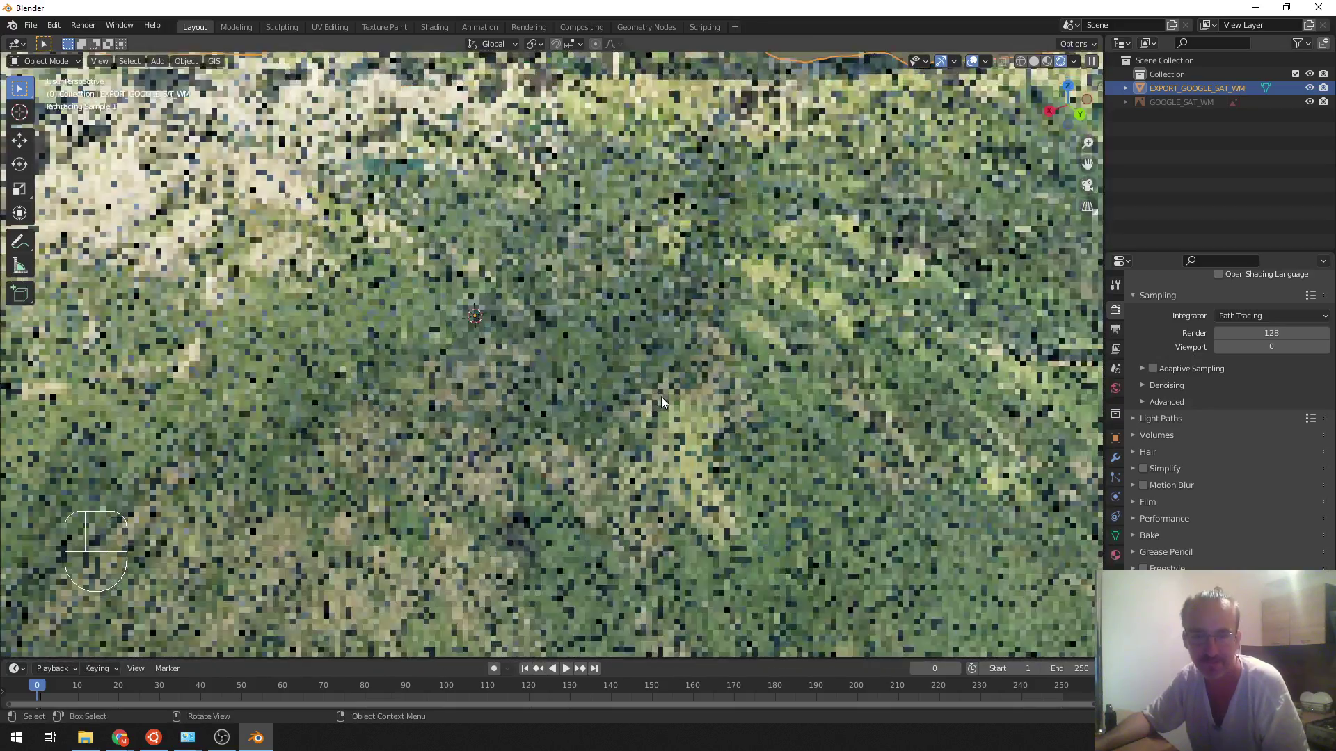
middle_click(652, 406)
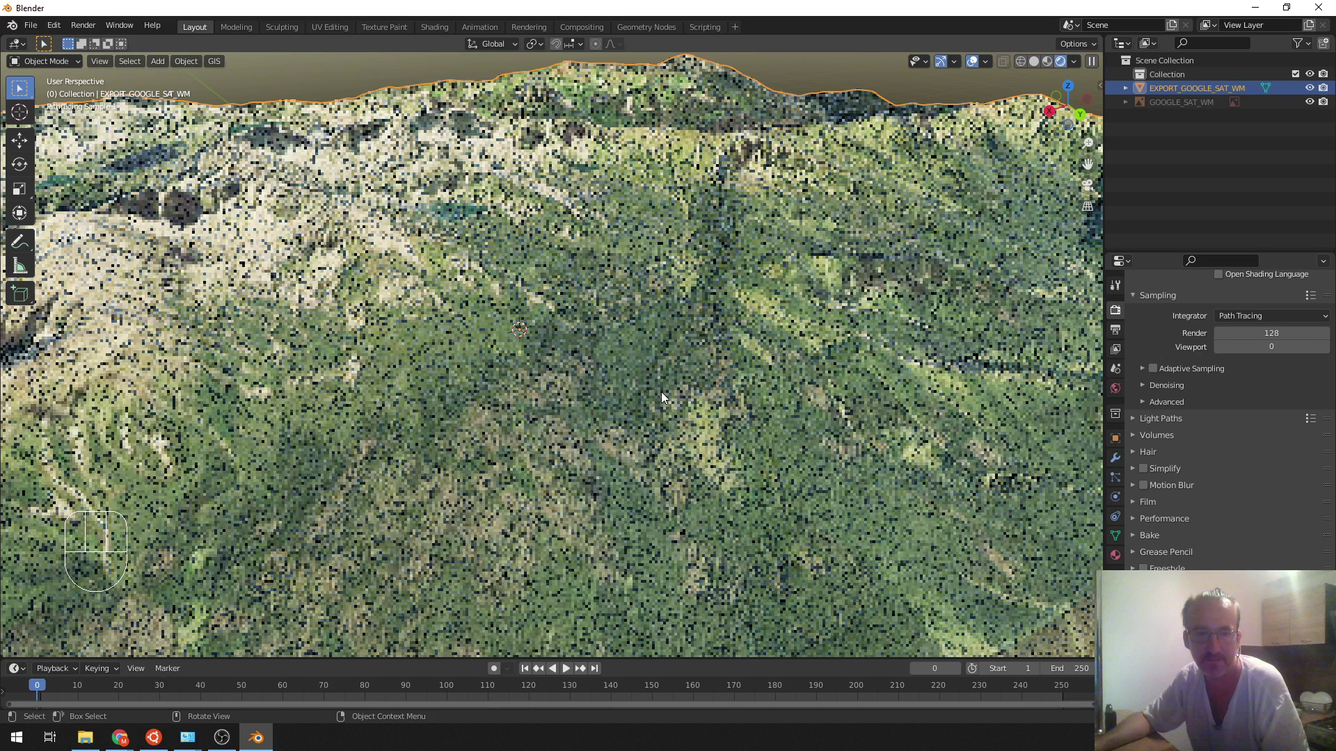
- Maximize the rendered Cycles viewport to full screen
key(ctrl+alt+space)
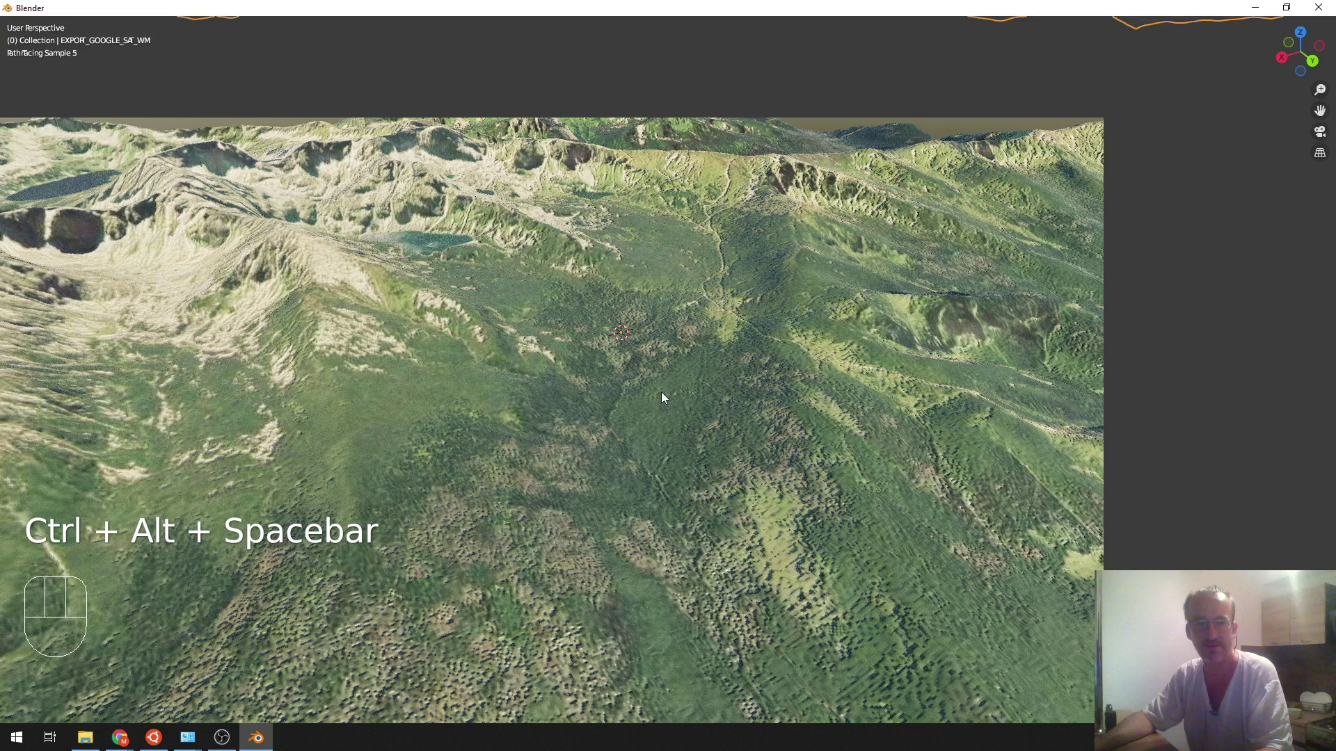